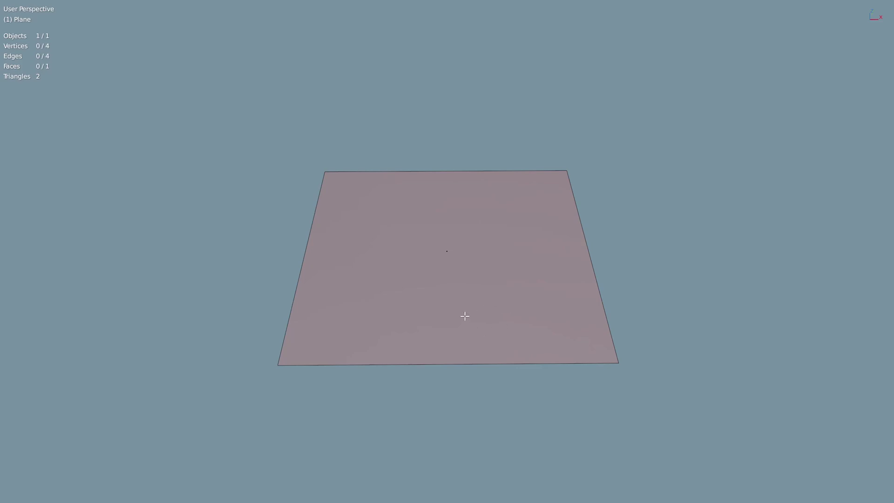
- Select the whole plane and duplicate its face in place with Shift+D, leaving the copy overlapping
{"action": "middle_click", "coordinate": [424, 327]}
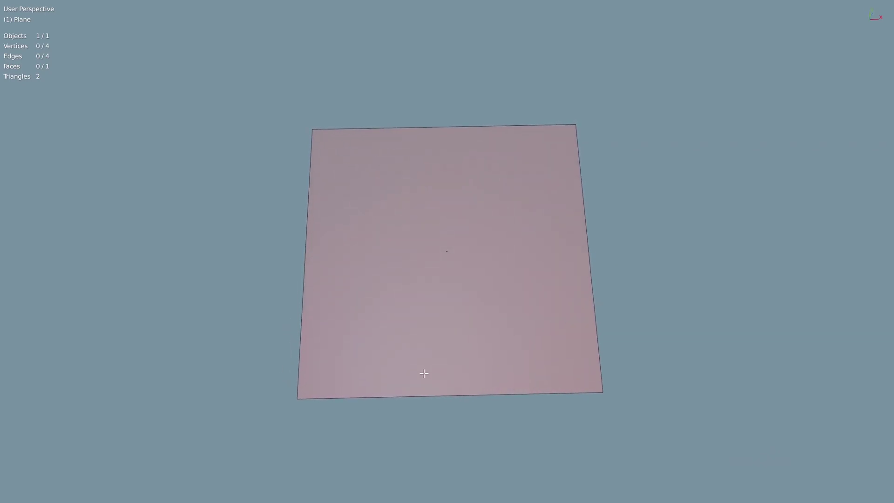
{"action": "middle_click", "coordinate": [425, 328]}
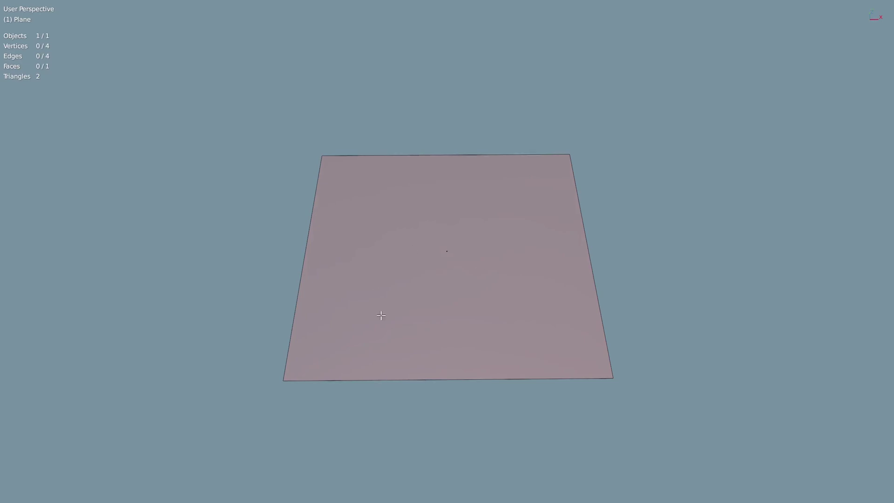
{"action": "middle_click", "coordinate": [408, 318]}
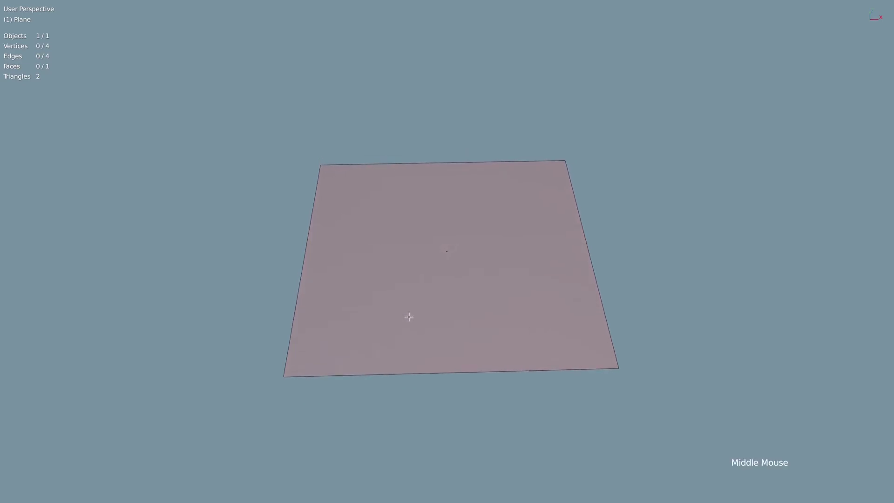
{"action": "left_click", "coordinate": [409, 297]}
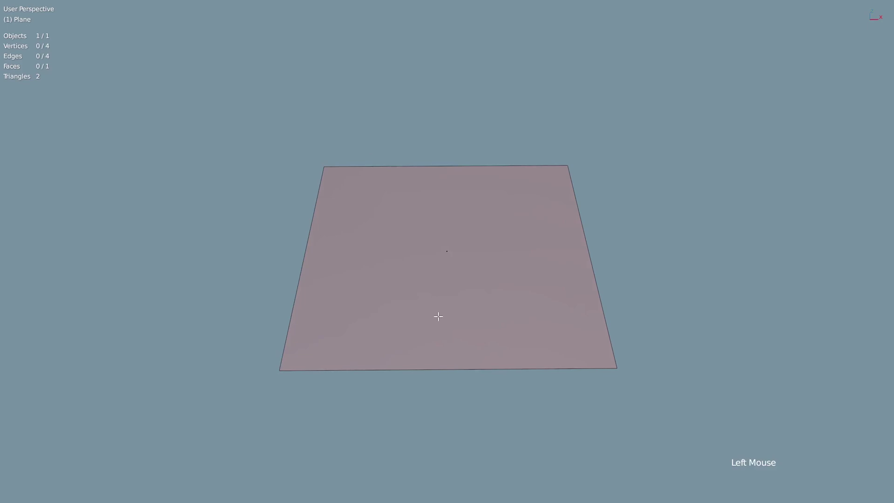
{"action": "key", "text": "3"}
{"action": "left_click", "coordinate": [438, 254]}
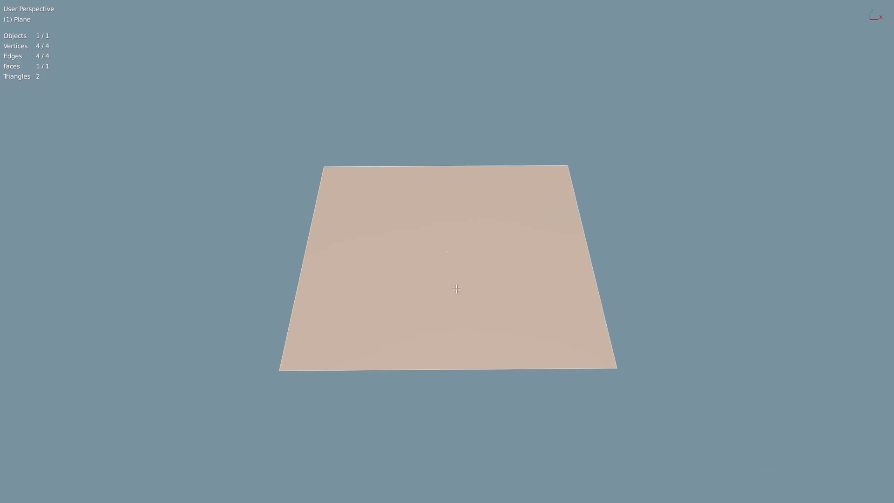
{"action": "key", "text": "shift+d"}
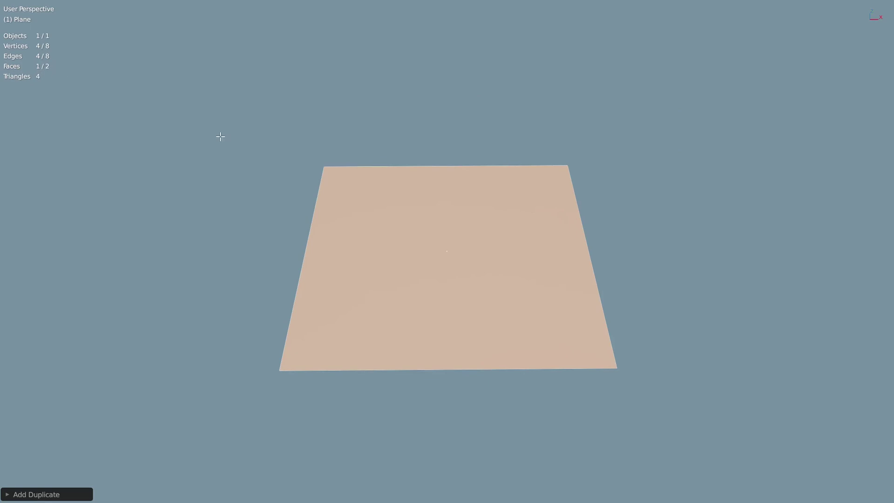
{"action": "middle_click", "coordinate": [514, 299]}
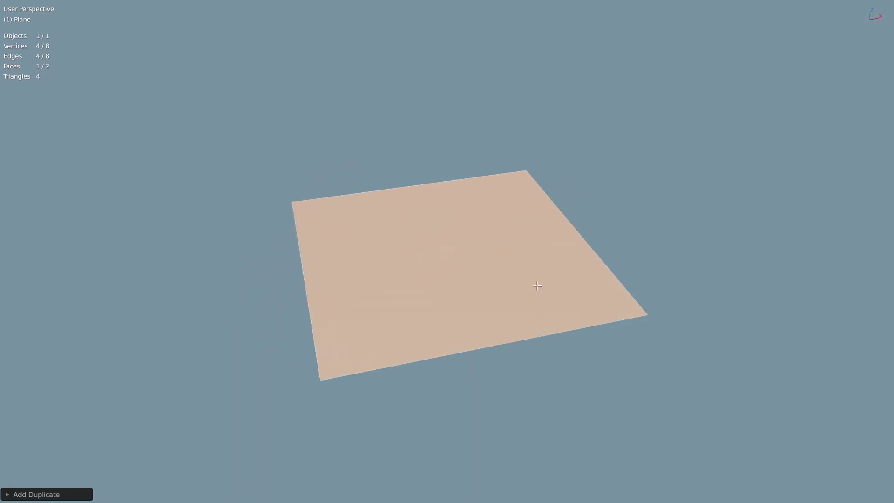
{"action": "key", "text": "ctrl+alt+space"}
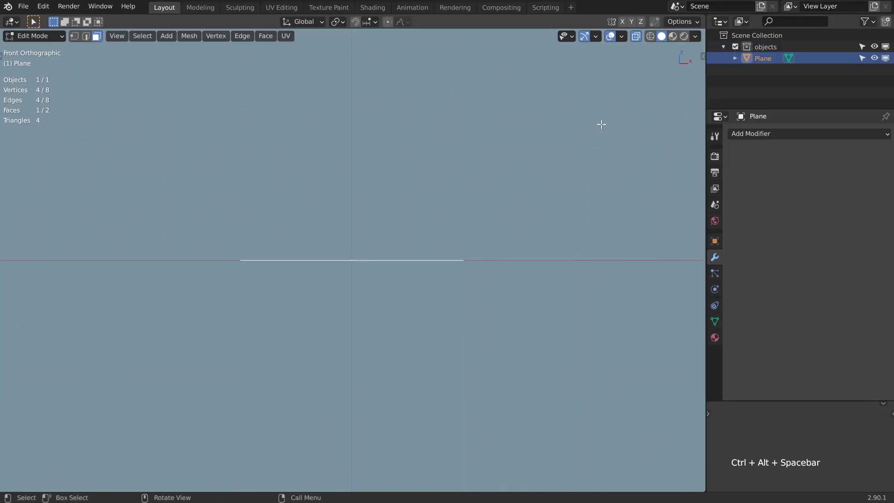
{"action": "left_click", "coordinate": [697, 40]}
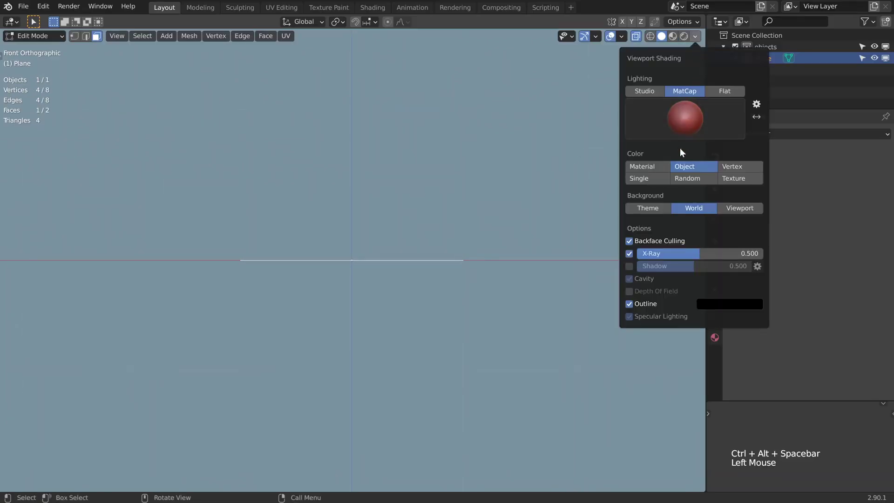
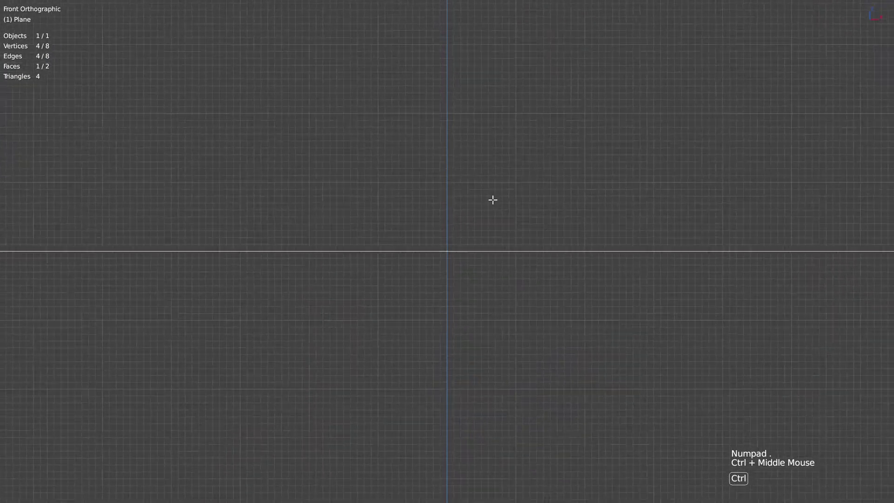
{"action": "key", "text": "KP_Decimal"}
{"action": "middle_click", "coordinate": [442, 251]}
{"action": "key", "text": "ctrl+alt+space"}
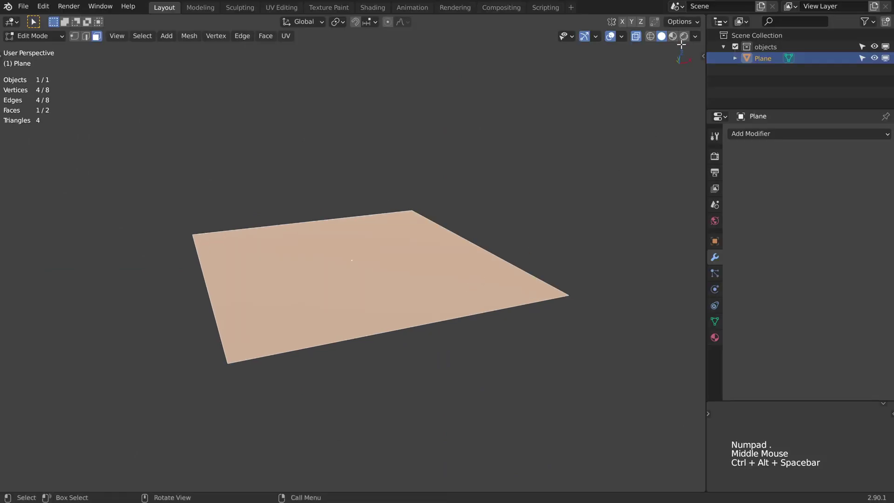
{"action": "left_click", "coordinate": [698, 40]}
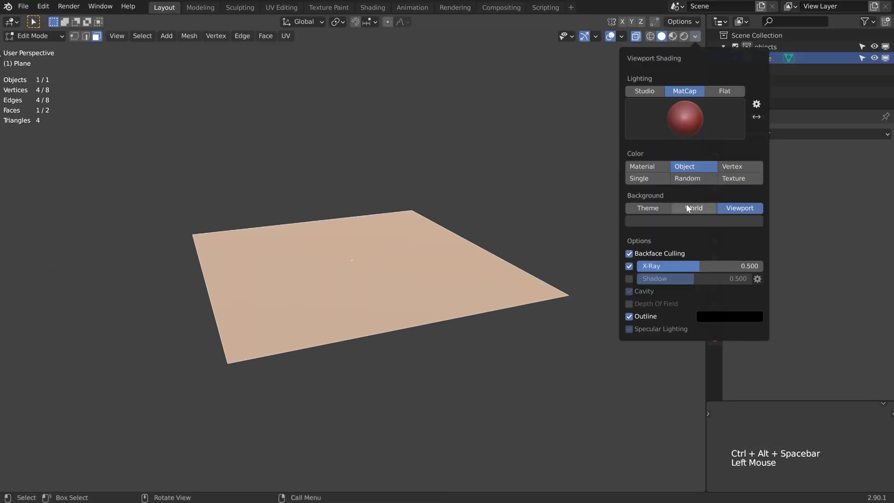
{"action": "key", "text": "ctrl+alt+space"}
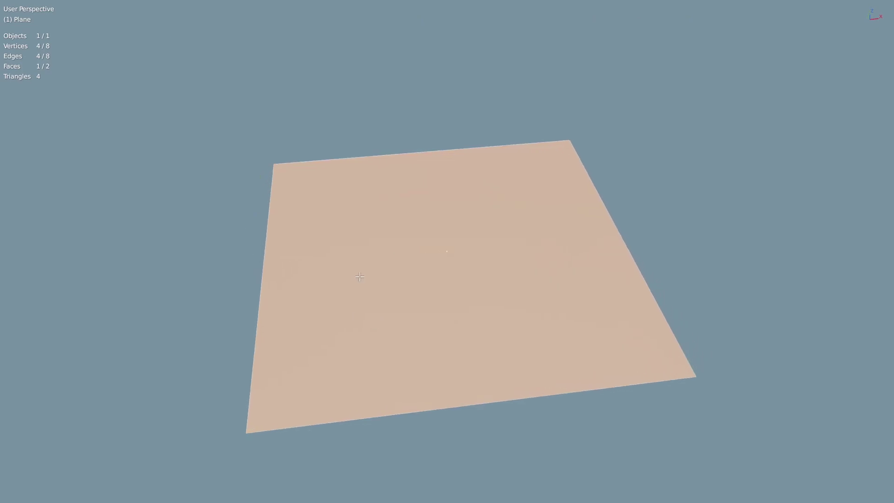
{"action": "middle_click", "coordinate": [347, 285]}
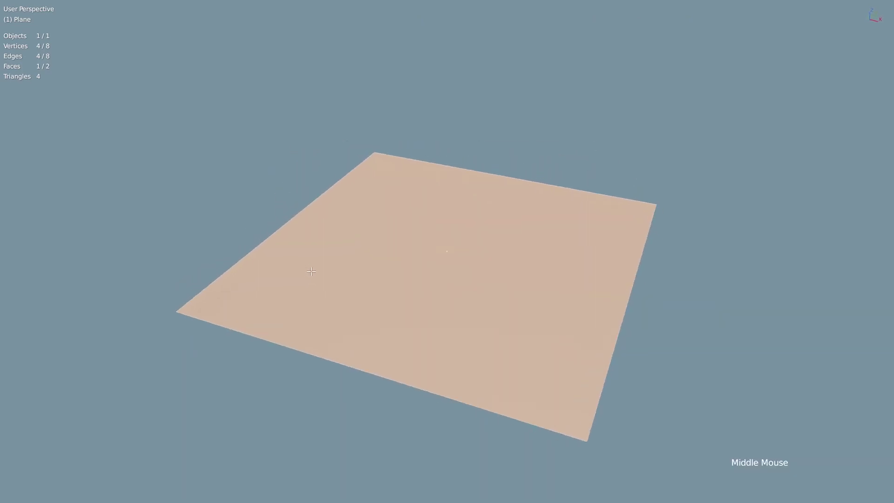
{"action": "key", "text": "alt+a"}
{"action": "middle_click", "coordinate": [315, 268]}
{"action": "key", "text": "ctrl+alt+space"}
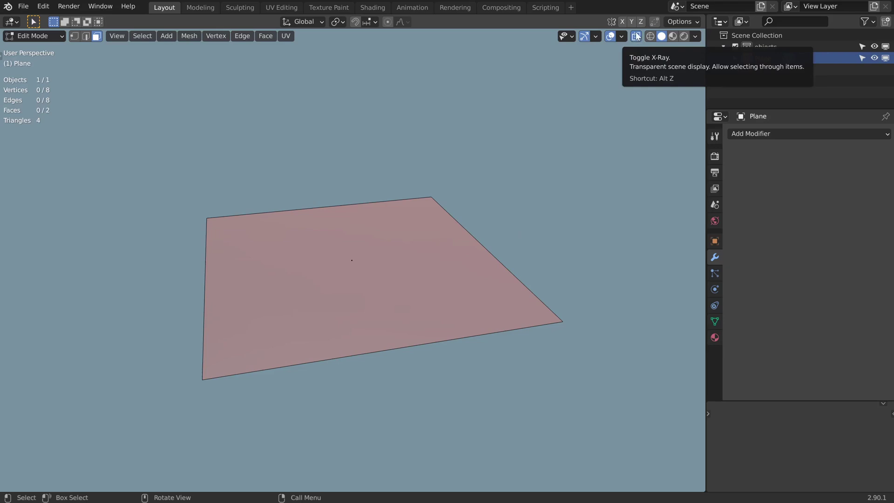
{"action": "key", "text": "ctrl+alt+space"}
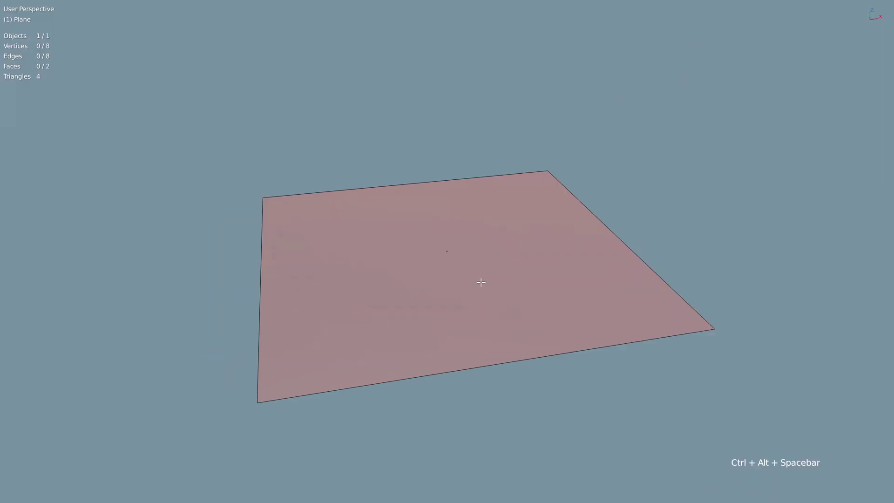
{"action": "key", "text": "alt+z"}
{"action": "middle_click", "coordinate": [470, 289]}
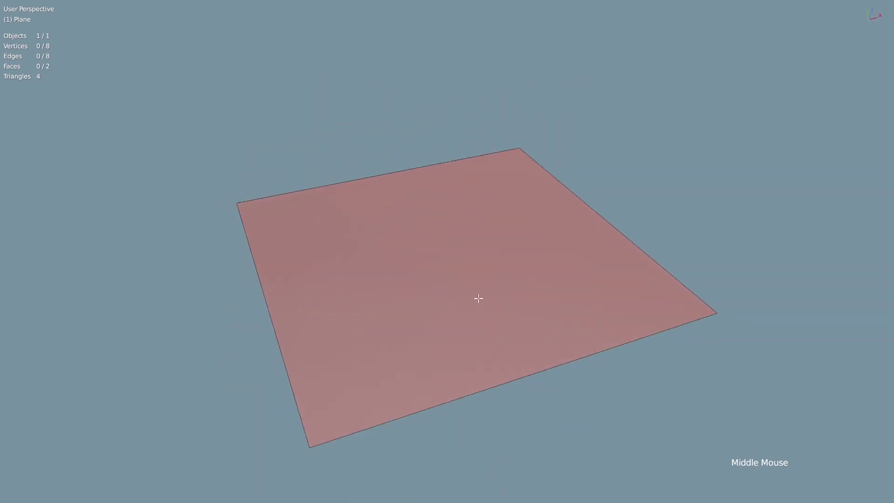
{"action": "left_click", "coordinate": [470, 237]}
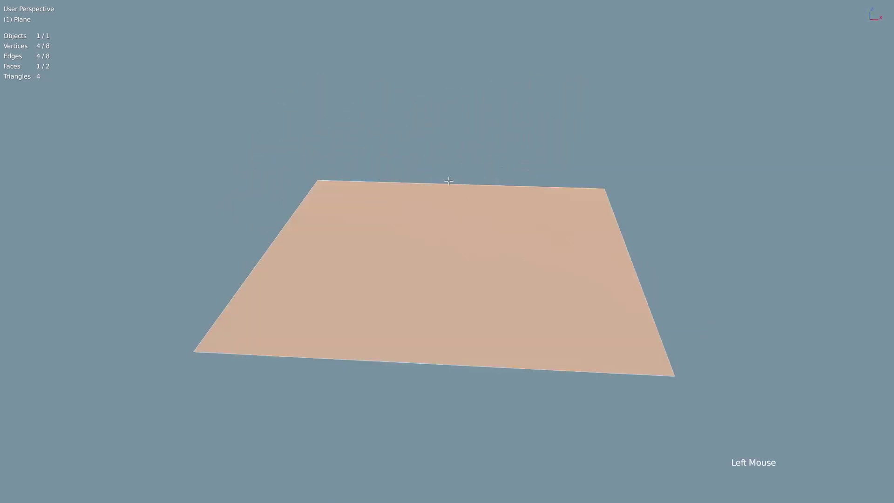
- Add a loop cut down the plane's middle, bringing the mesh to 10 vertices and 3 faces
{"action": "key", "text": "ctrl+r"}
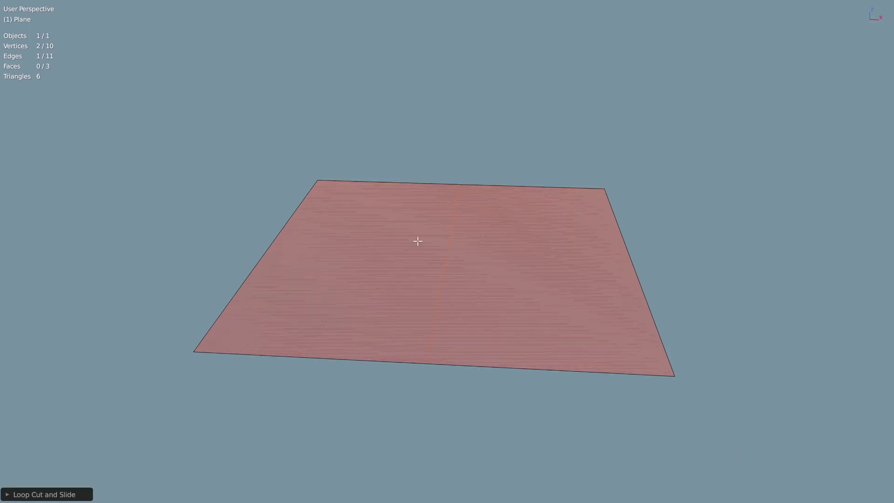
{"action": "middle_click", "coordinate": [486, 293]}
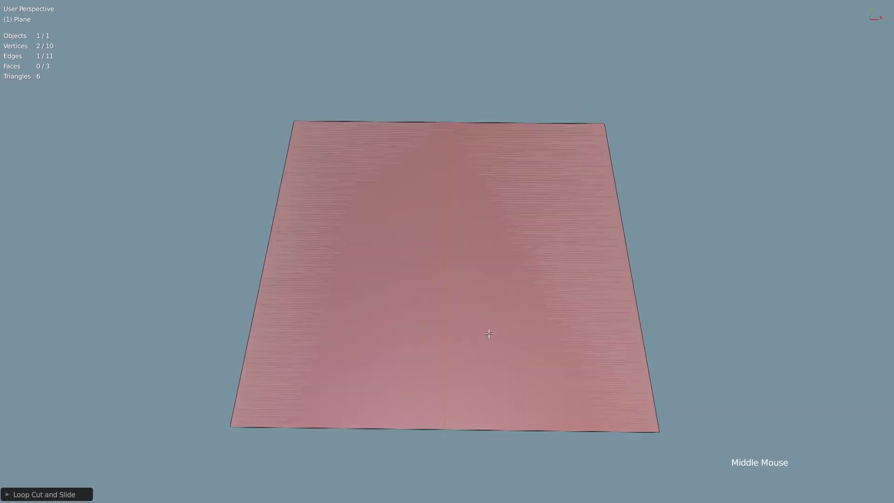
{"action": "key", "text": "alt+z"}
{"action": "middle_click", "coordinate": [444, 299]}
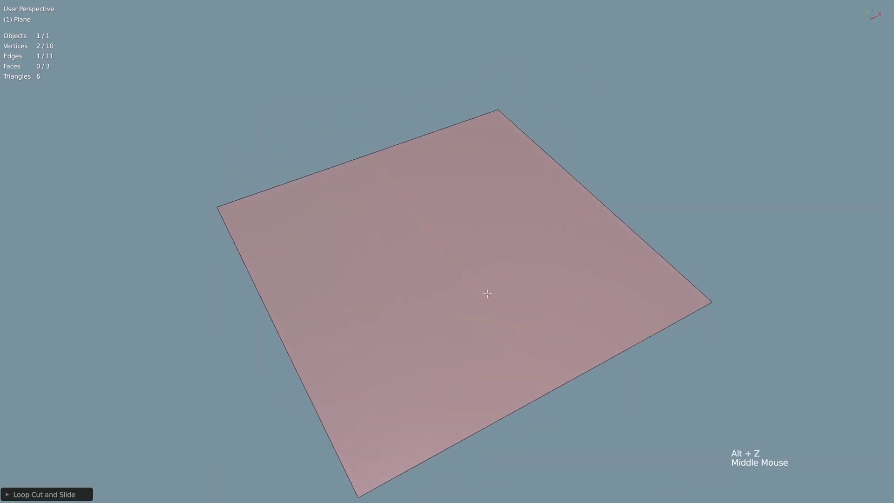
{"action": "key", "text": "alt+z"}
{"action": "middle_click", "coordinate": [476, 319]}
{"action": "middle_click", "coordinate": [478, 316]}
{"action": "middle_click", "coordinate": [460, 318]}
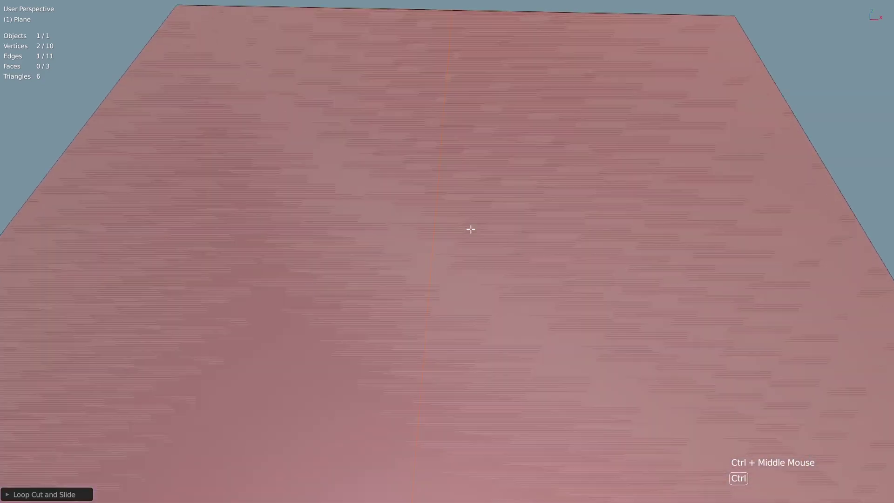
- Orbit over and around the plane surface to inspect the new cut
{"action": "middle_click", "coordinate": [515, 305]}
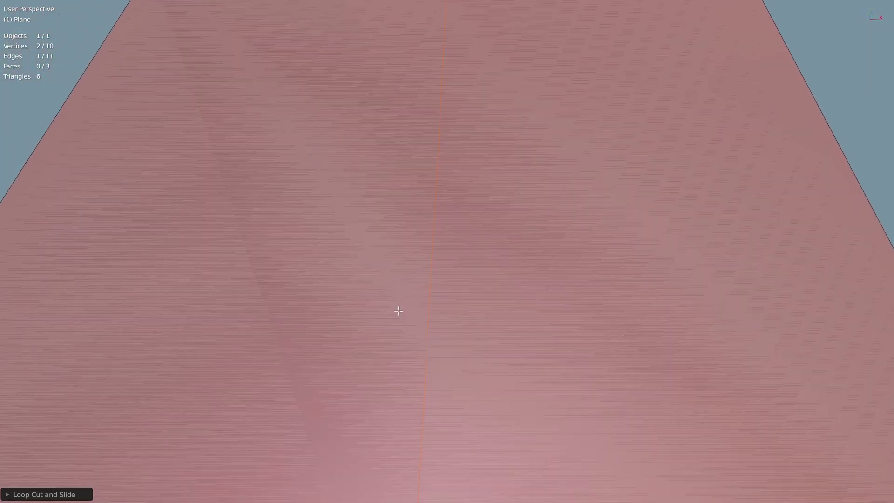
{"action": "middle_click", "coordinate": [475, 355]}
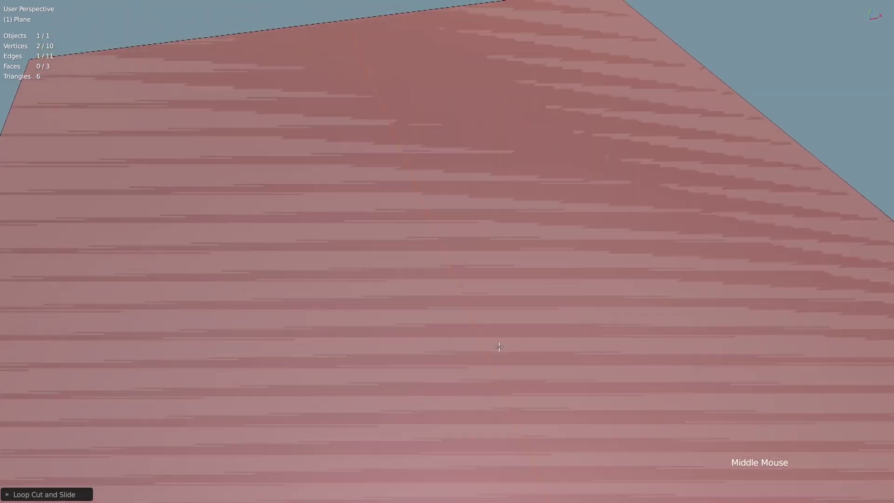
{"action": "middle_click", "coordinate": [483, 347]}
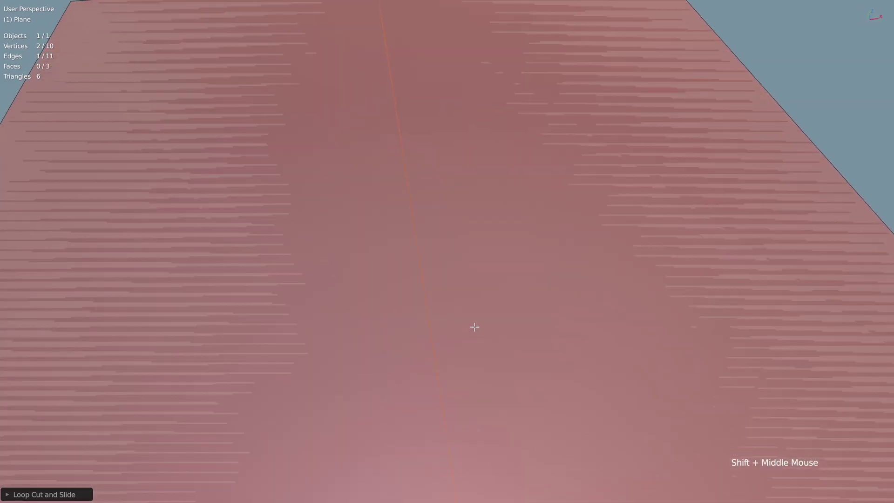
{"action": "middle_click", "coordinate": [485, 304]}
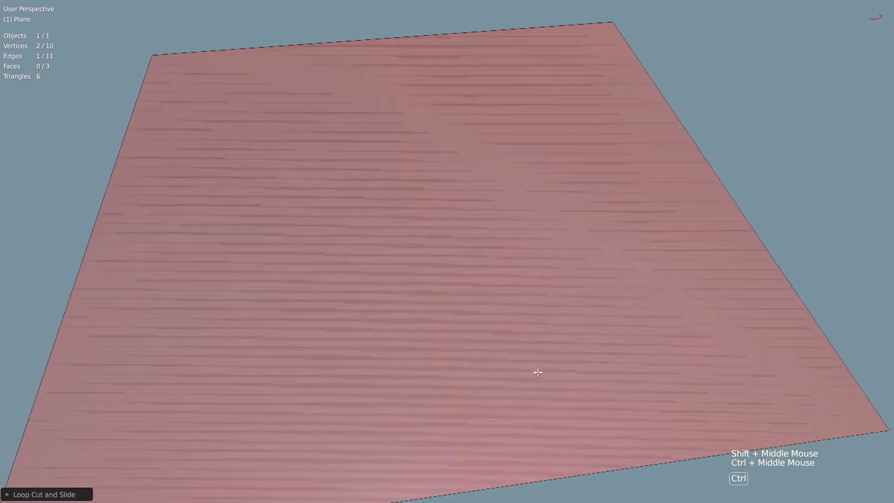
{"action": "middle_click", "coordinate": [546, 375]}
{"action": "middle_click", "coordinate": [533, 369]}
{"action": "middle_click", "coordinate": [526, 354]}
- Inspect the cut plane from several angles, checking one face and clearing the selection
{"action": "key", "text": "3"}
{"action": "left_click", "coordinate": [491, 308]}
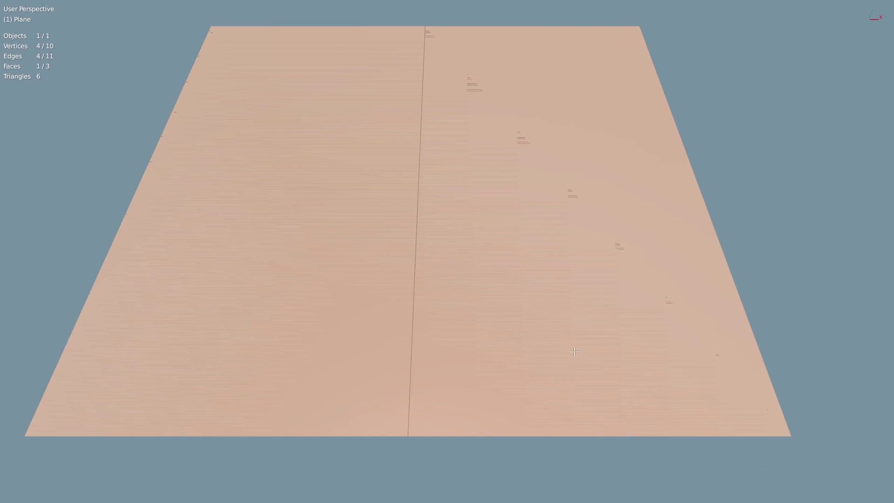
{"action": "key", "text": "1"}
{"action": "left_click", "coordinate": [720, 368]}
{"action": "middle_click", "coordinate": [808, 441]}
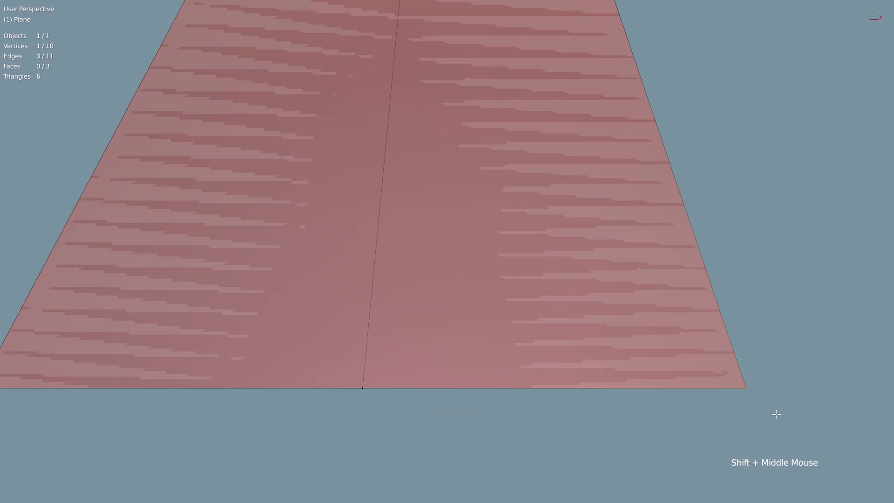
{"action": "middle_click", "coordinate": [553, 367]}
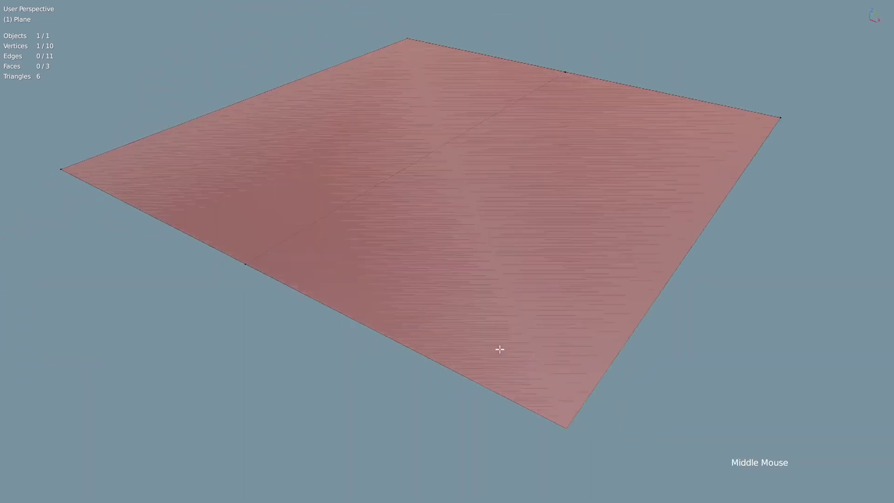
{"action": "middle_click", "coordinate": [486, 334]}
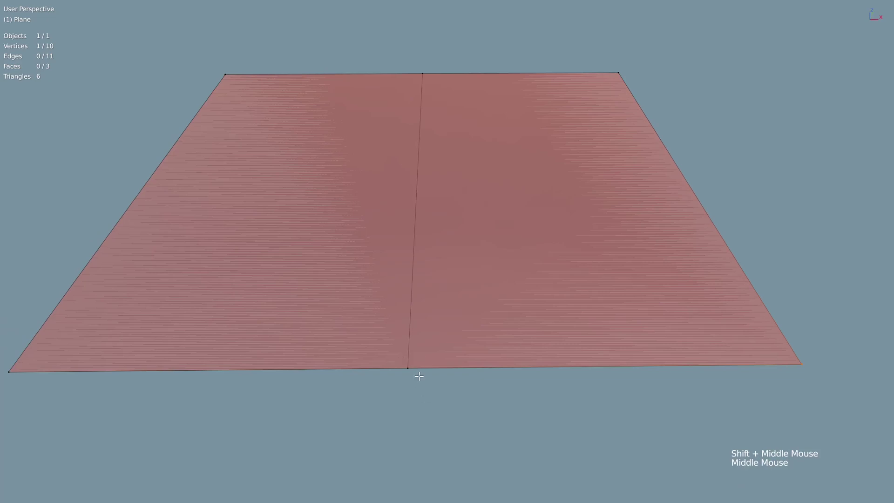
{"action": "middle_click", "coordinate": [377, 358]}
{"action": "middle_click", "coordinate": [396, 340]}
{"action": "key", "text": "2"}
{"action": "middle_click", "coordinate": [482, 321]}
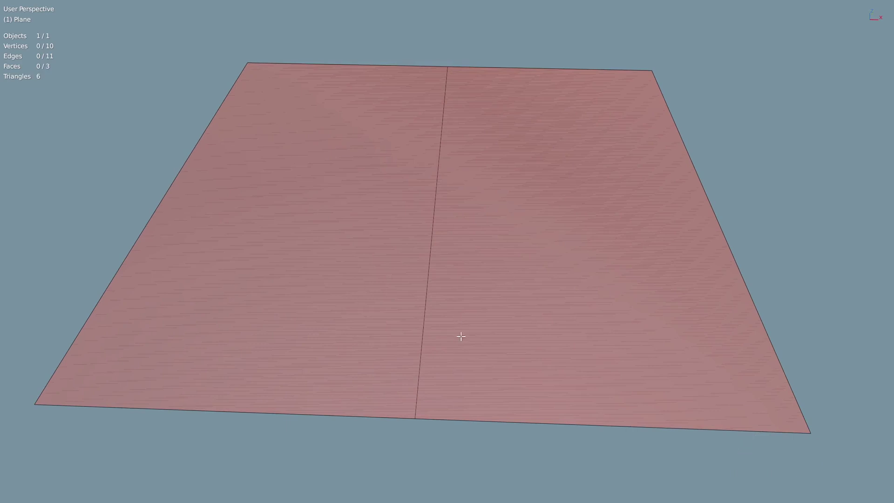
- Dissolve the middle edge so the halves merge back to 8 vertices and 2 faces, reviewing the Dissolve Edges settings
{"action": "left_click", "coordinate": [433, 244]}
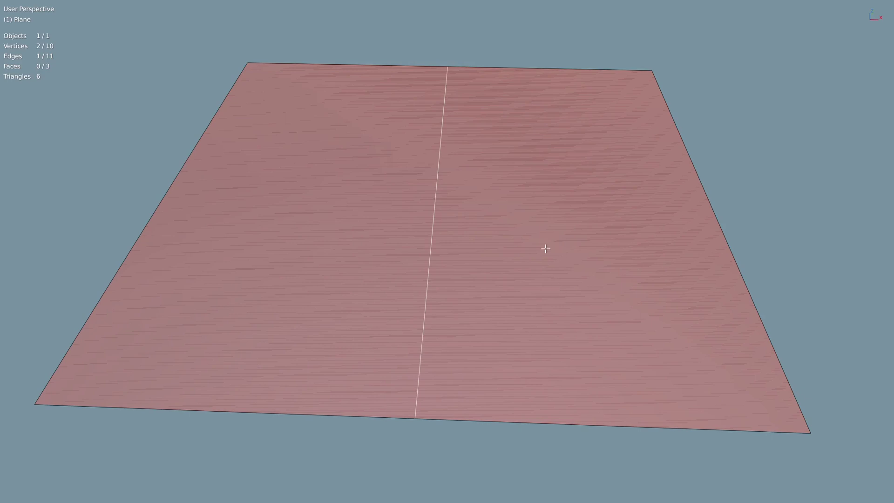
{"action": "key", "text": "x"}
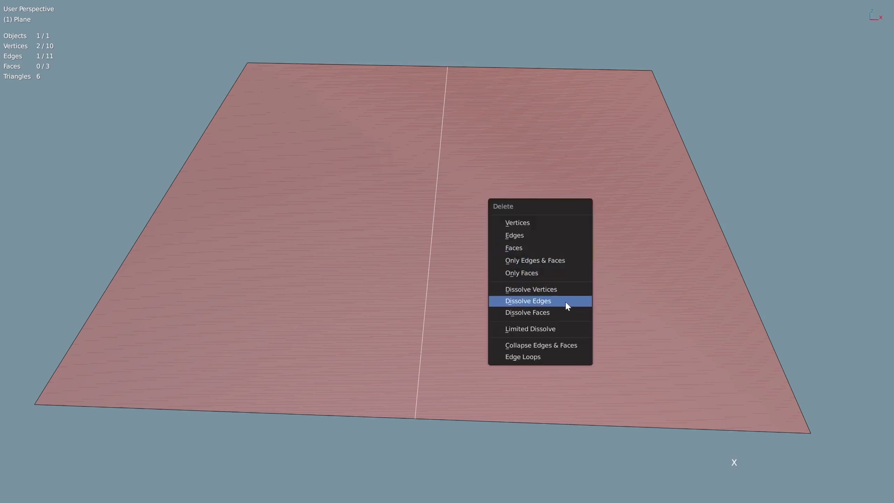
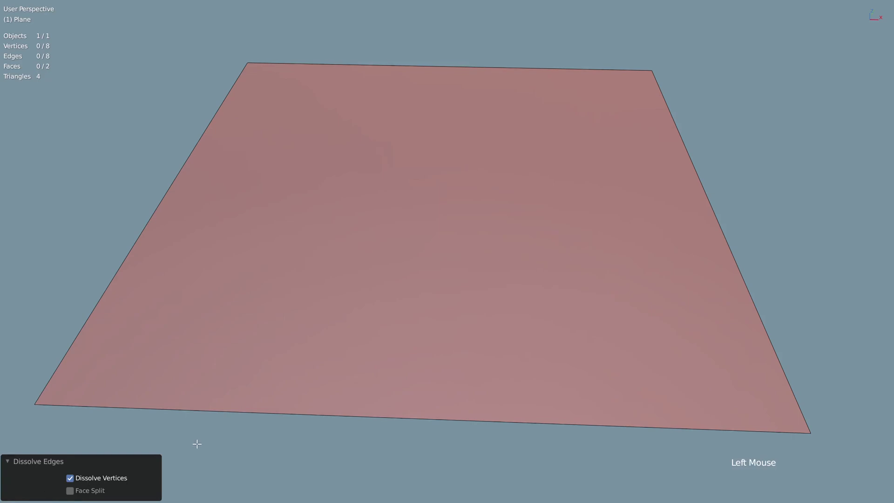
{"action": "left_click", "coordinate": [13, 465]}
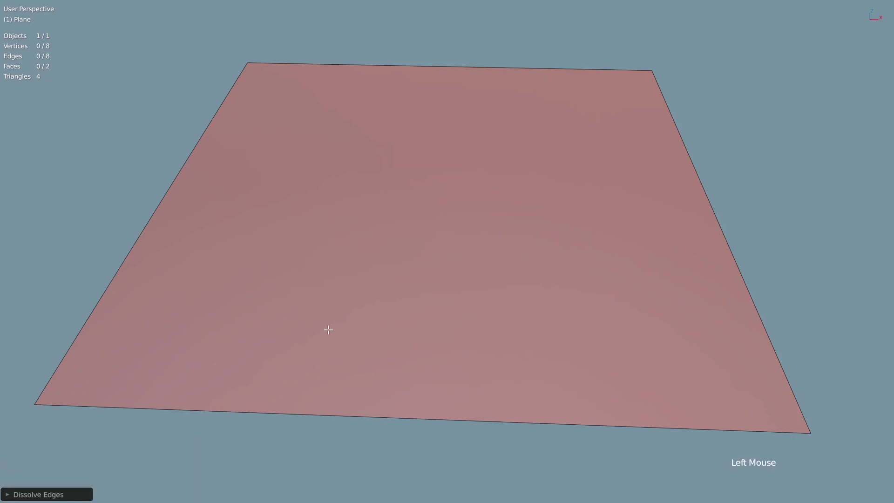
{"action": "key", "text": "F9"}
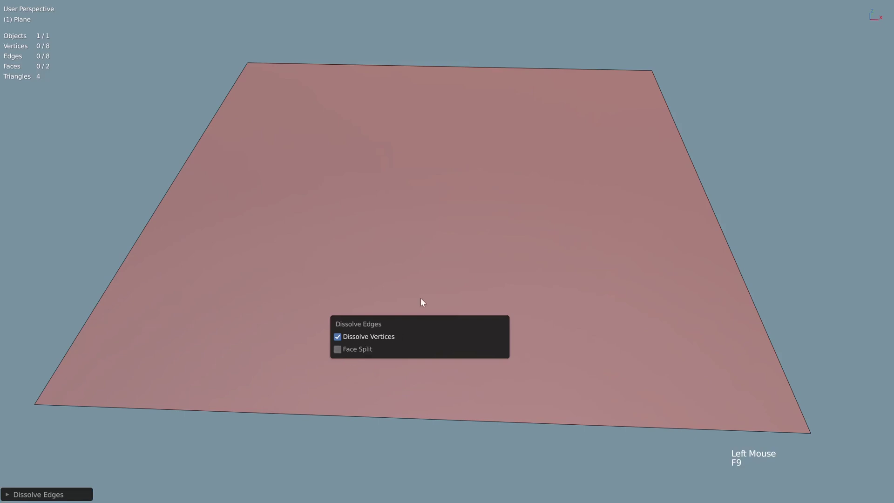
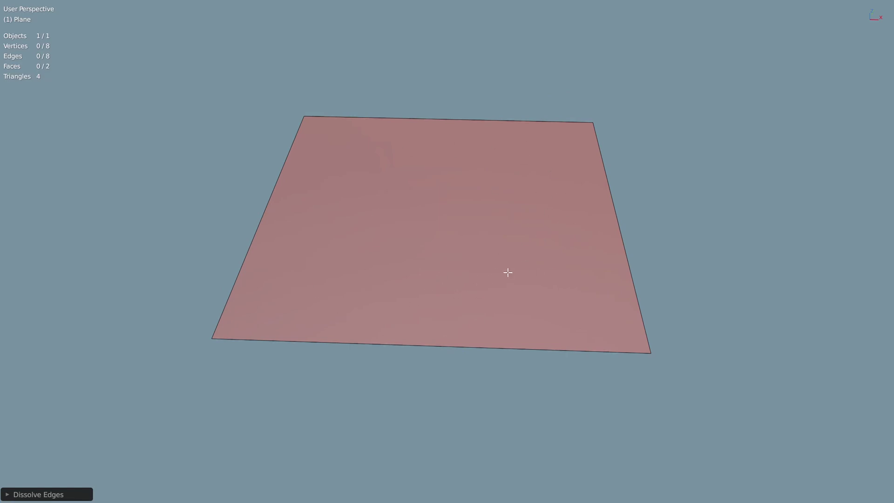
- Expose the duplicate face, then select everything and Merge By Distance down to a single 4-vertex face
{"action": "key", "text": "3"}
{"action": "left_click", "coordinate": [463, 246]}
{"action": "key", "text": "x"}
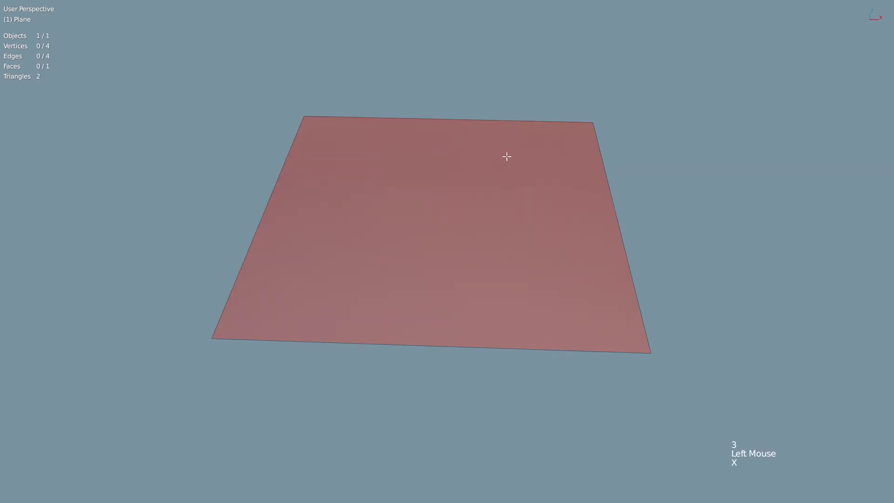
{"action": "key", "text": "ctrl+z"}
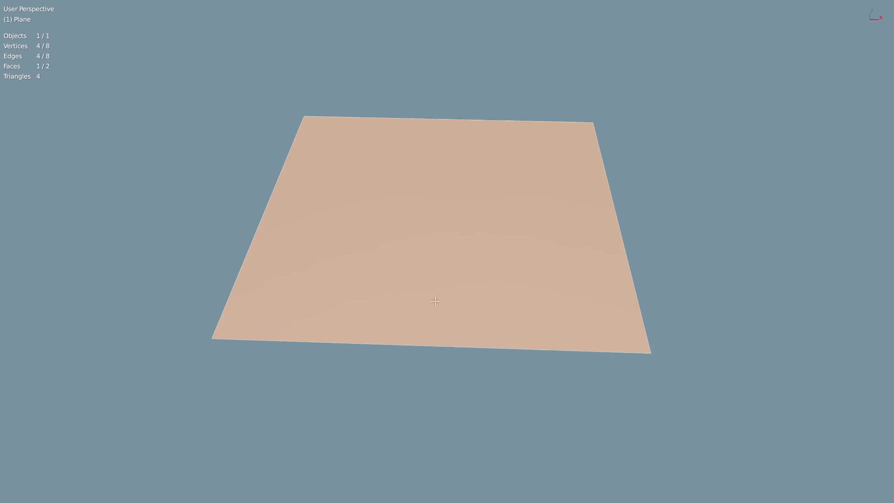
{"action": "key", "text": "a"}
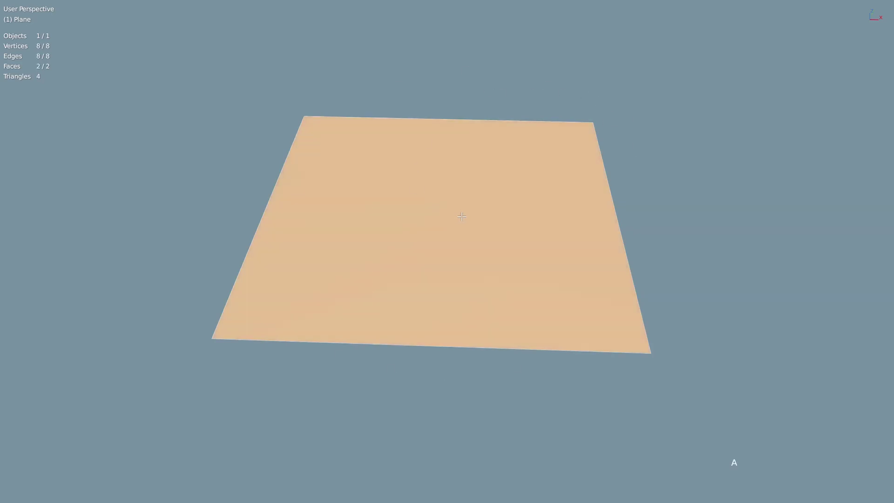
{"action": "key", "text": "m"}
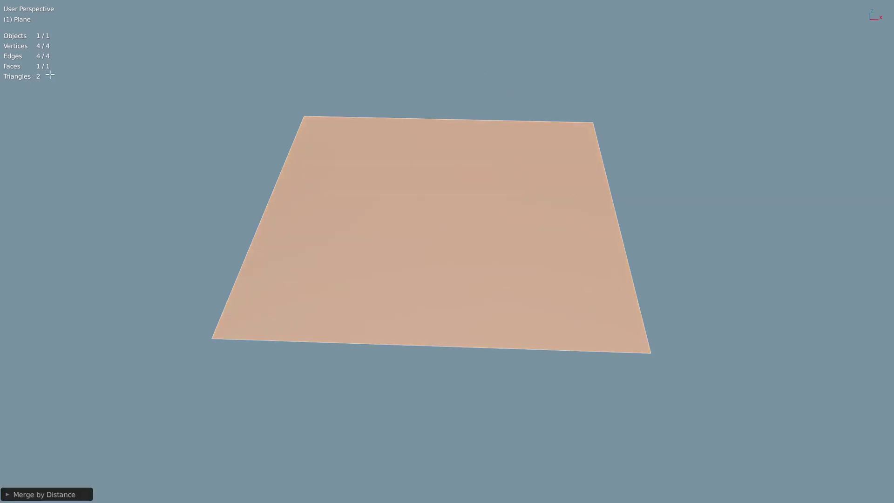
- Orbit around the merged plane to confirm only one face remains
{"action": "key", "text": "alt+z"}
{"action": "middle_click", "coordinate": [398, 284]}
{"action": "middle_click", "coordinate": [479, 295]}
{"action": "key", "text": "3"}
{"action": "middle_click", "coordinate": [488, 273]}
{"action": "left_click", "coordinate": [488, 296]}
{"action": "middle_click", "coordinate": [525, 319]}
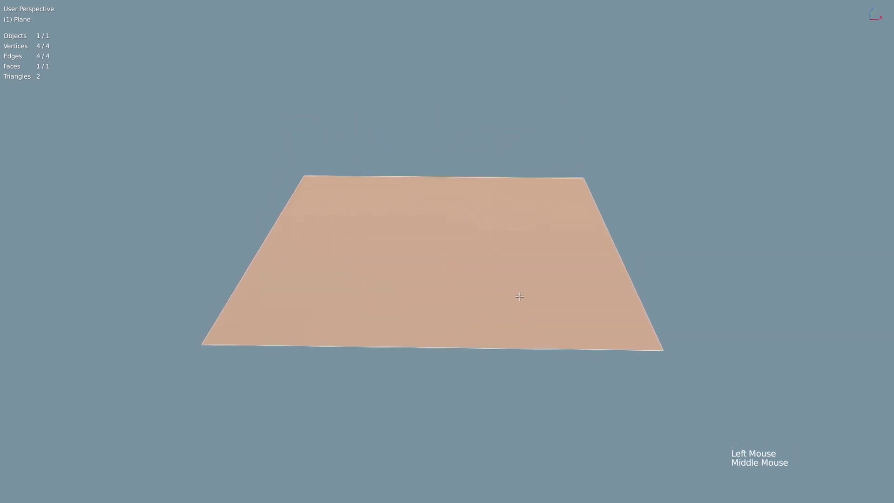
- Duplicate the plane's face with Shift+D and lift the copy above the original
{"action": "key", "text": "shift+d"}
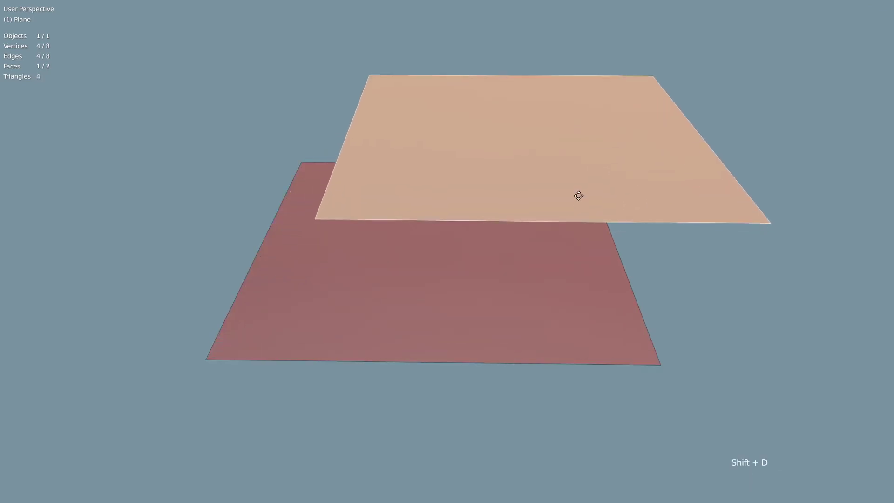
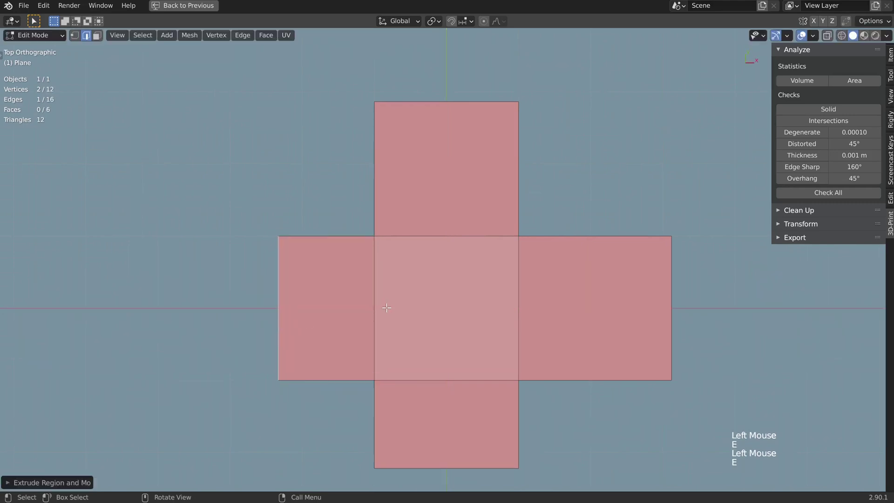
- Fill the empty corner between two arms with F, then select the grid's centre square
{"action": "key", "text": "F4"}
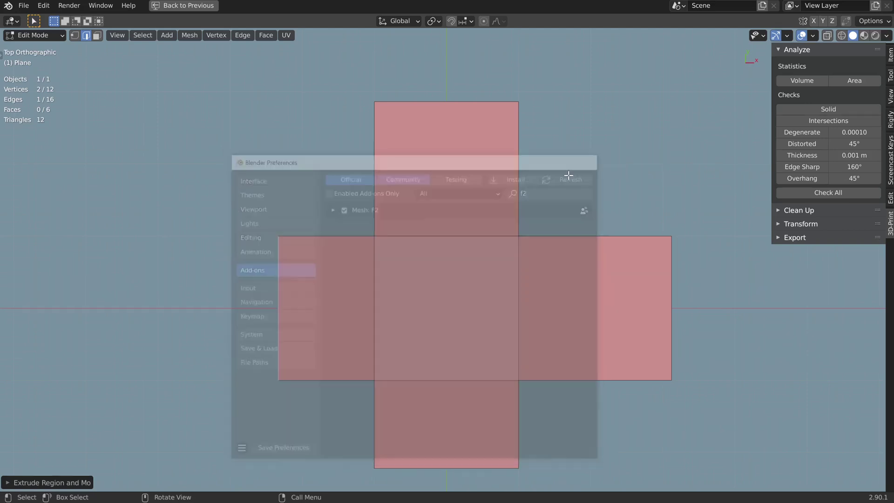
{"action": "key", "text": "1"}
{"action": "left_click", "coordinate": [382, 229]}
{"action": "key", "text": "f"}
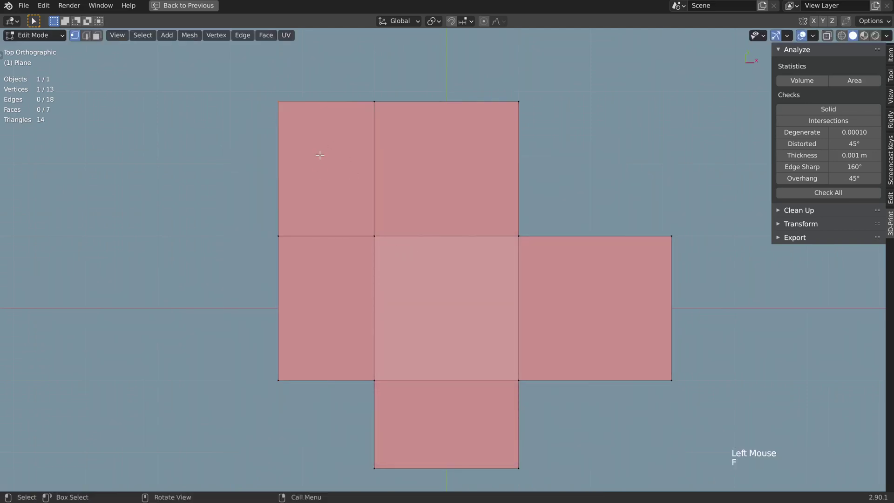
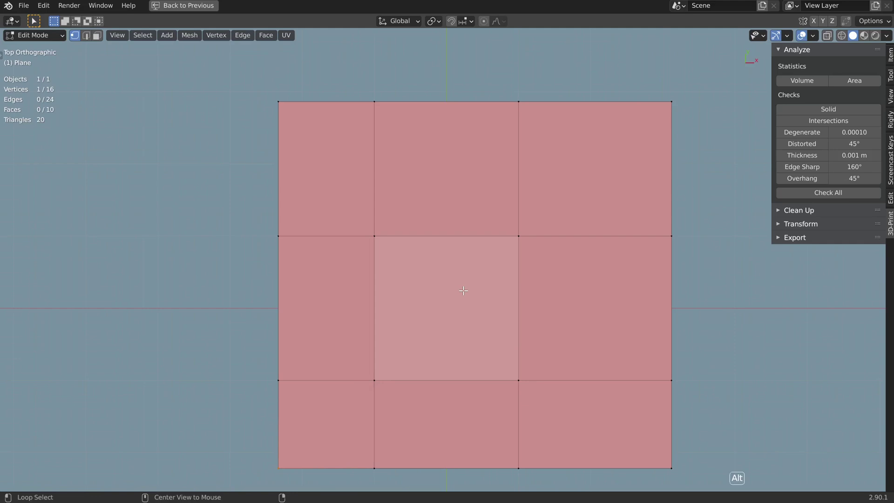
{"action": "key", "text": "alt+z"}
{"action": "left_click", "coordinate": [368, 221]}
{"action": "scroll", "scroll_direction": "down", "scroll_amount": 3}
- Duplicate the centre square with Shift+D and move the copy aside
{"action": "middle_click", "coordinate": [506, 327]}
{"action": "key", "text": "shift+d"}
{"action": "middle_click", "coordinate": [407, 347]}
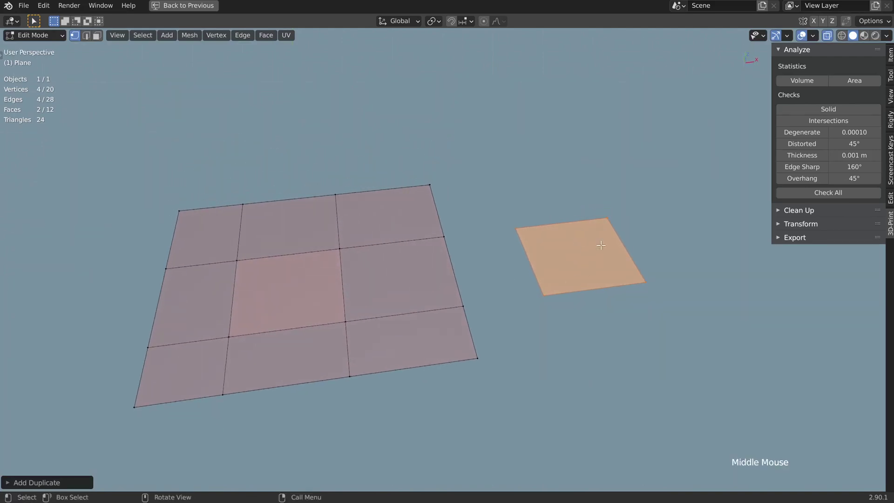
{"action": "key", "text": "3"}
- Run Check All in 3D-Print and select the 16 non-manifold and 4 bad contiguous edges, then return to Object Mode
{"action": "left_click", "coordinate": [549, 227]}
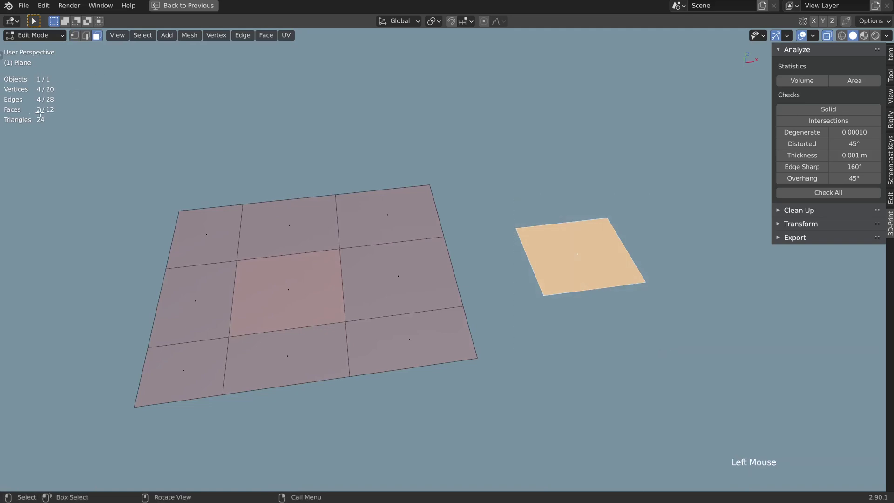
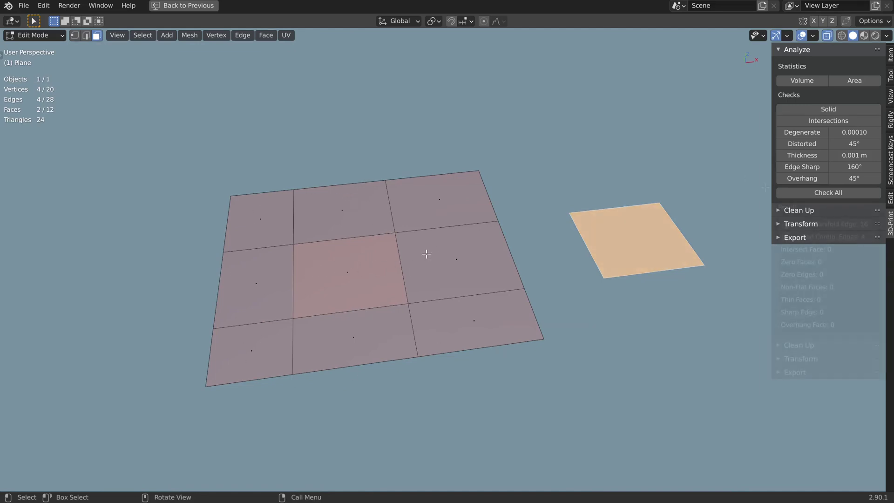
{"action": "left_click", "coordinate": [847, 192]}
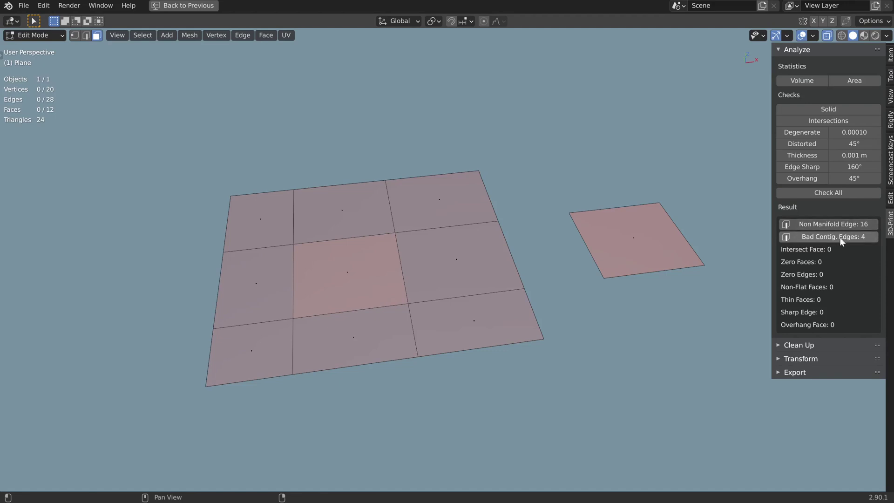
{"action": "left_click", "coordinate": [842, 240]}
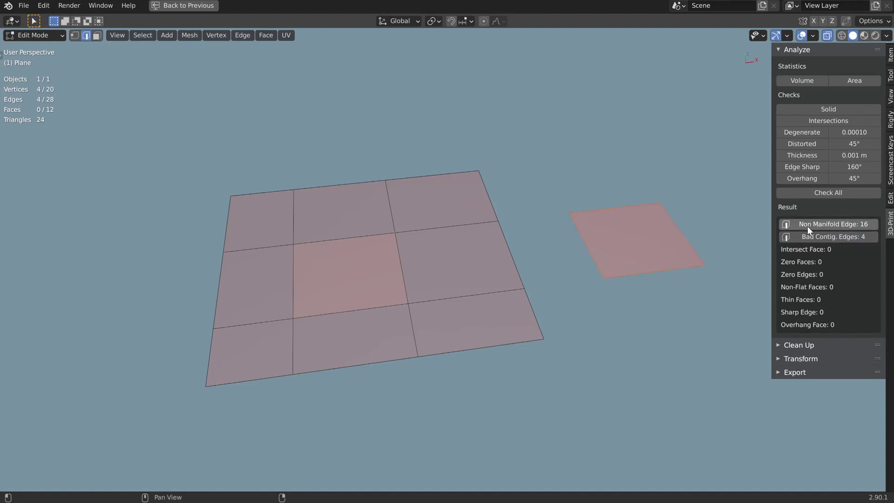
{"action": "left_click", "coordinate": [836, 226]}
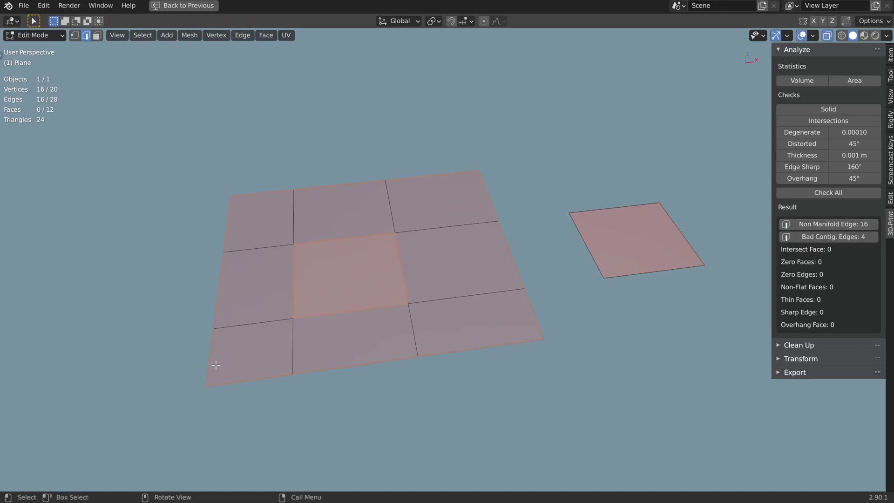
{"action": "key", "text": "Tab"}
- Add a new plane object, move it above the grid and enter its mesh for editing
{"action": "scroll", "scroll_direction": "down", "scroll_amount": 3}
{"action": "key", "text": "shift+a"}
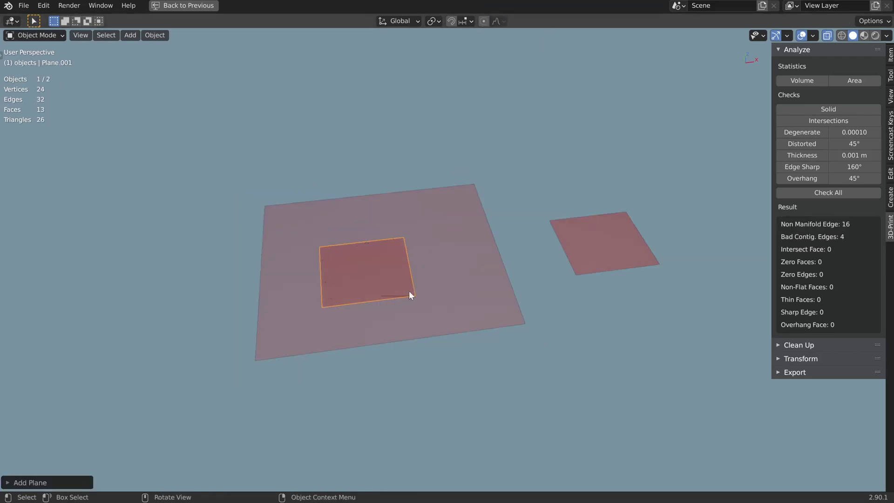
{"action": "key", "text": "g"}
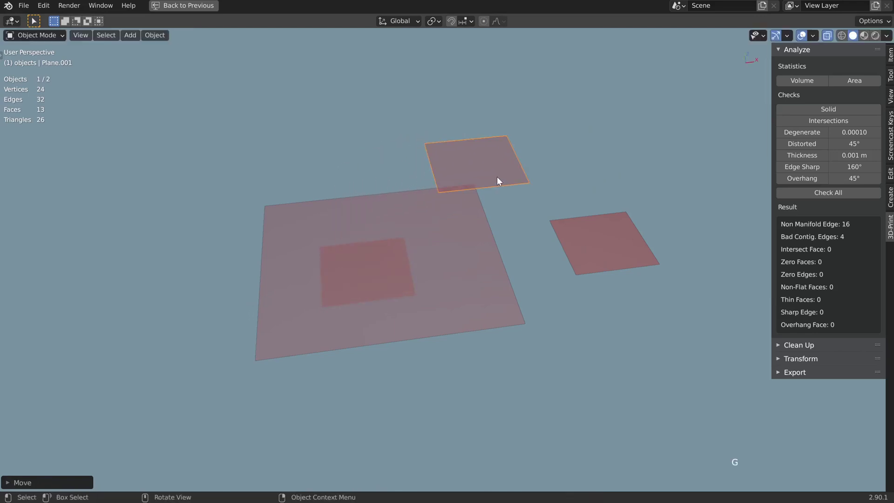
{"action": "key", "text": "Tab"}
{"action": "key", "text": "alt+a"}
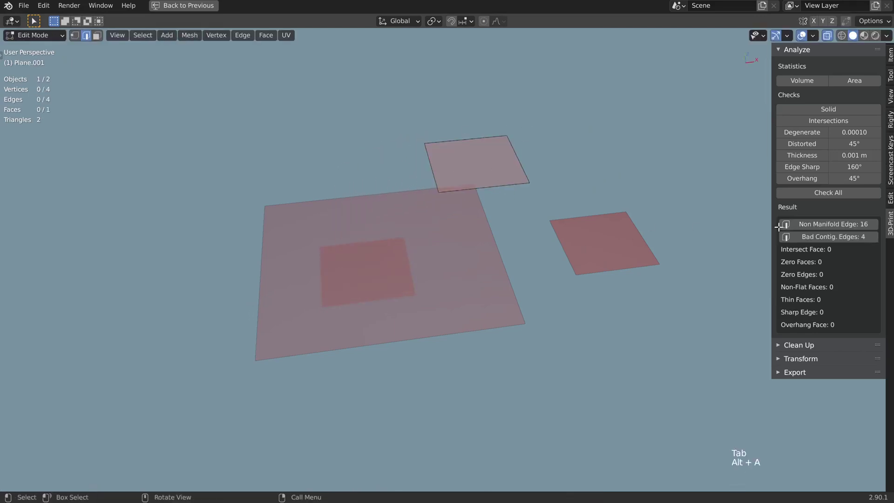
- Rerun the 3D-Print checks, now reporting 4 non-manifold and 0 bad contiguous edges, then return to Object Mode
{"action": "left_click", "coordinate": [839, 195]}
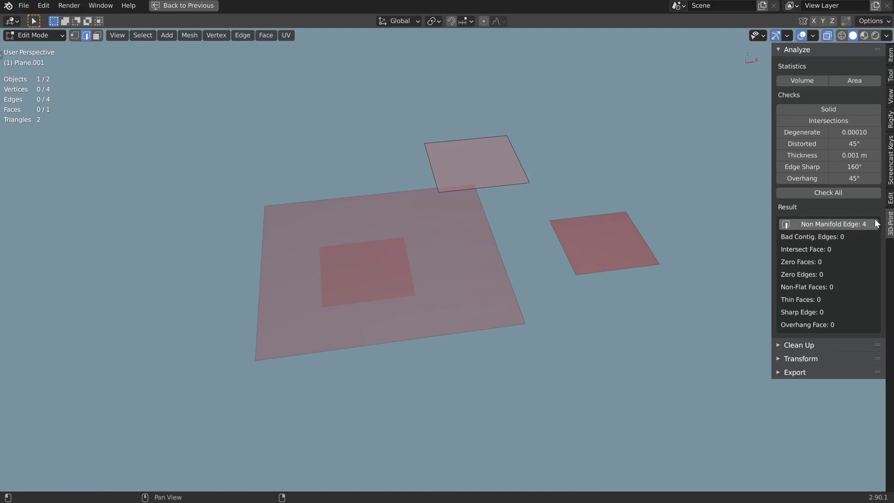
{"action": "left_click", "coordinate": [844, 225]}
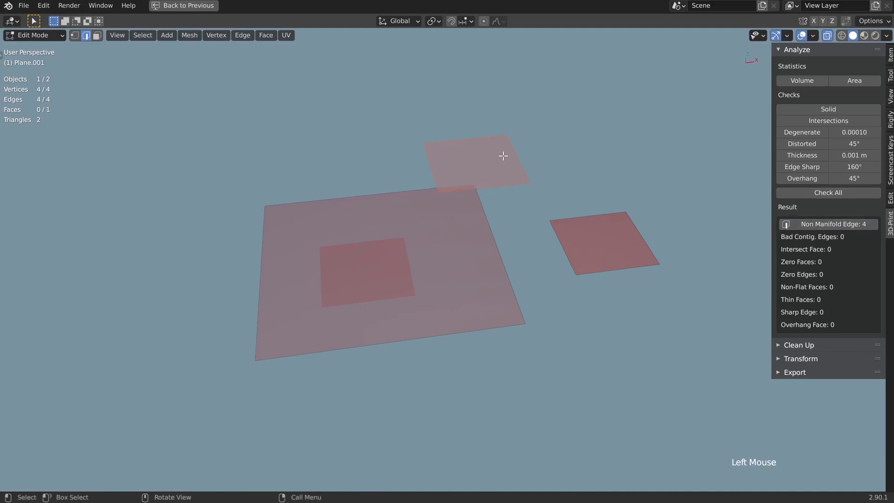
{"action": "key", "text": "Tab"}
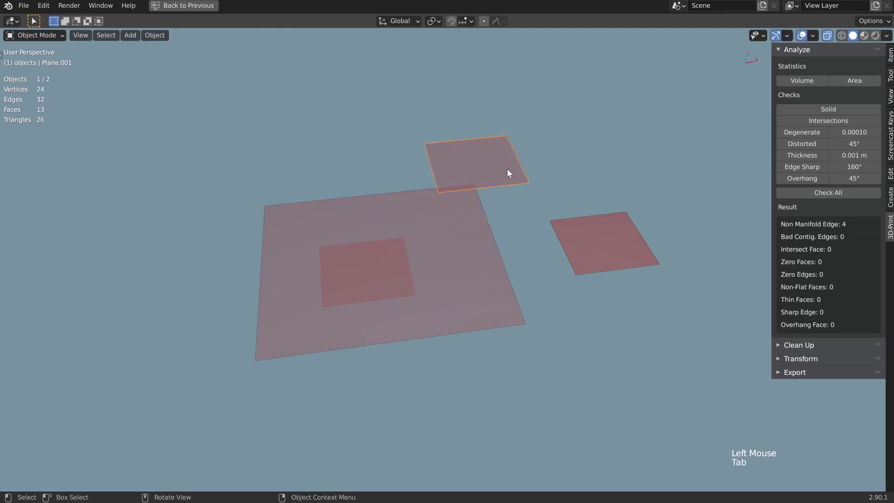
- Delete the small floating plane and re-enter the large plane's mesh, rechecking it in 3D-Print
{"action": "key", "text": "x"}
{"action": "left_click", "coordinate": [436, 278]}
{"action": "key", "text": "Tab"}
{"action": "left_click", "coordinate": [864, 195]}
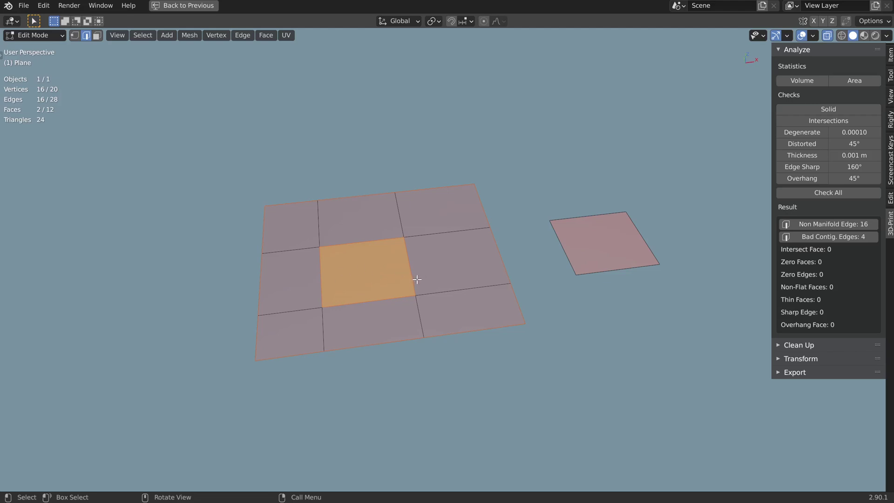
{"action": "left_click", "coordinate": [850, 245]}
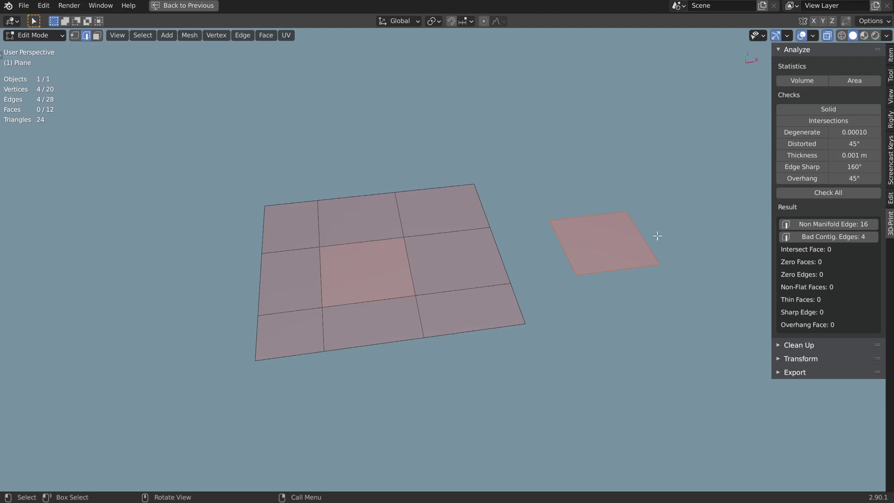
- Delete the centre face and the separate small face, then start over with a single fresh plane
{"action": "key", "text": "3"}
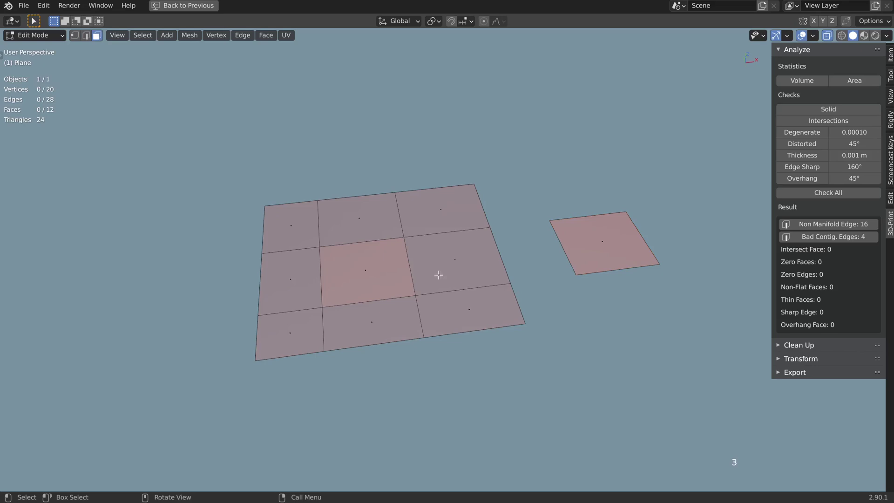
{"action": "left_click", "coordinate": [377, 264]}
{"action": "left_click", "coordinate": [593, 241]}
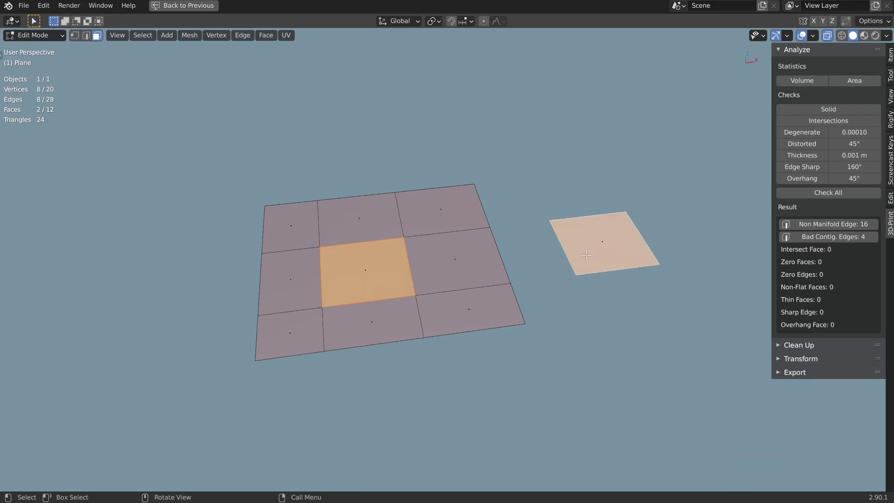
{"action": "key", "text": "x"}
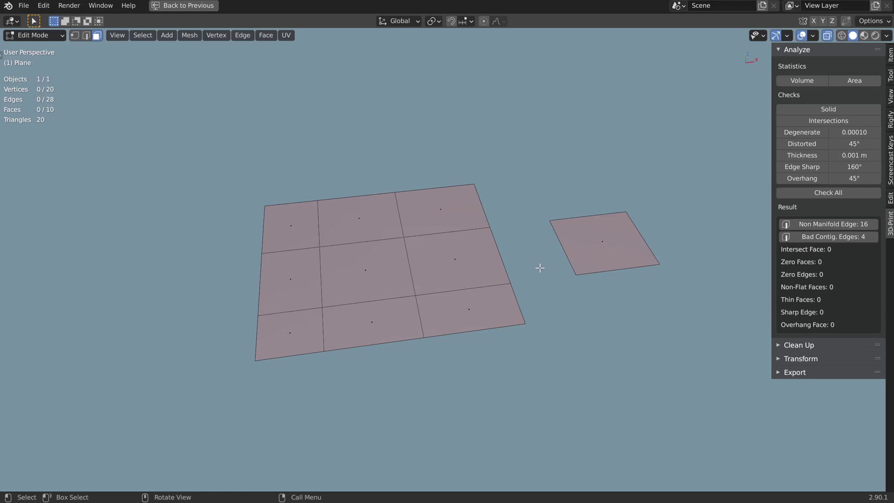
{"action": "left_click", "coordinate": [853, 198]}
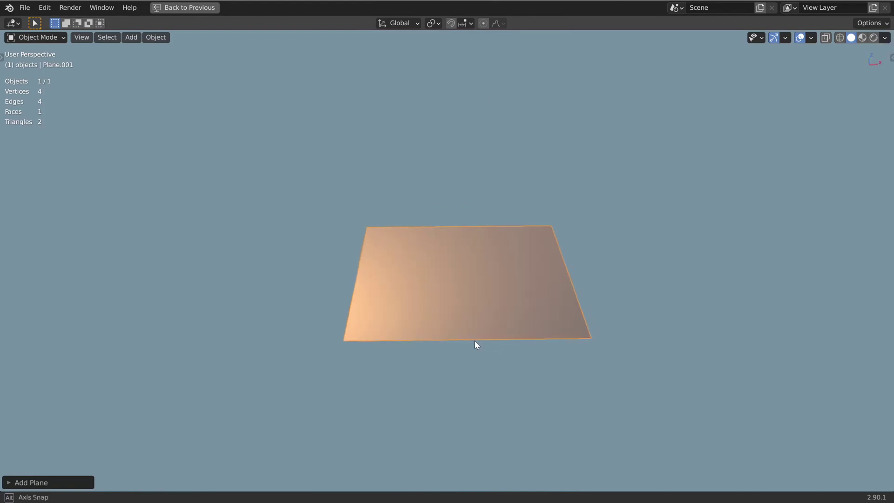
- Make a trial extrusion of the plane's face into a box and orbit to inspect it
{"action": "left_click", "coordinate": [527, 256]}
{"action": "middle_click", "coordinate": [468, 303]}
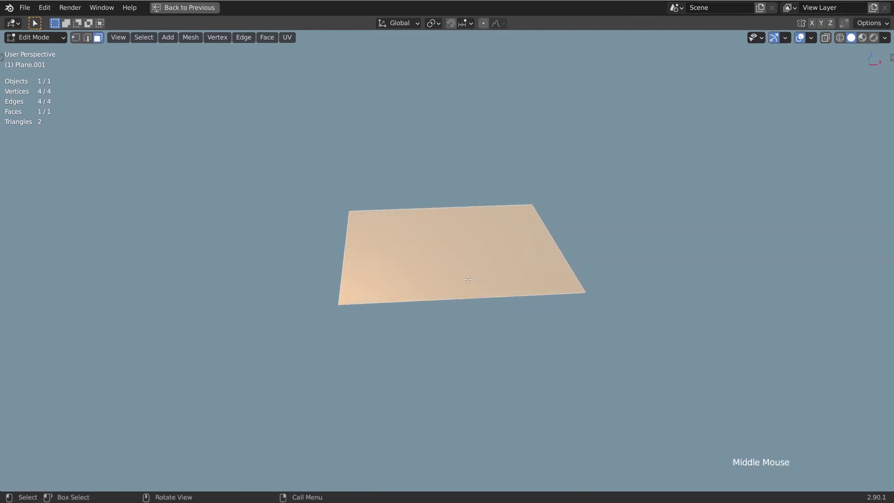
{"action": "key", "text": "e"}
{"action": "middle_click", "coordinate": [450, 278]}
{"action": "middle_click", "coordinate": [446, 293]}
{"action": "middle_click", "coordinate": [473, 321]}
{"action": "middle_click", "coordinate": [478, 295]}
- Undo the trial extrusion, then start extruding the flat face downward into a box again
{"action": "key", "text": "ctrl+z"}
{"action": "middle_click", "coordinate": [486, 301]}
{"action": "middle_click", "coordinate": [478, 280]}
{"action": "key", "text": "e"}
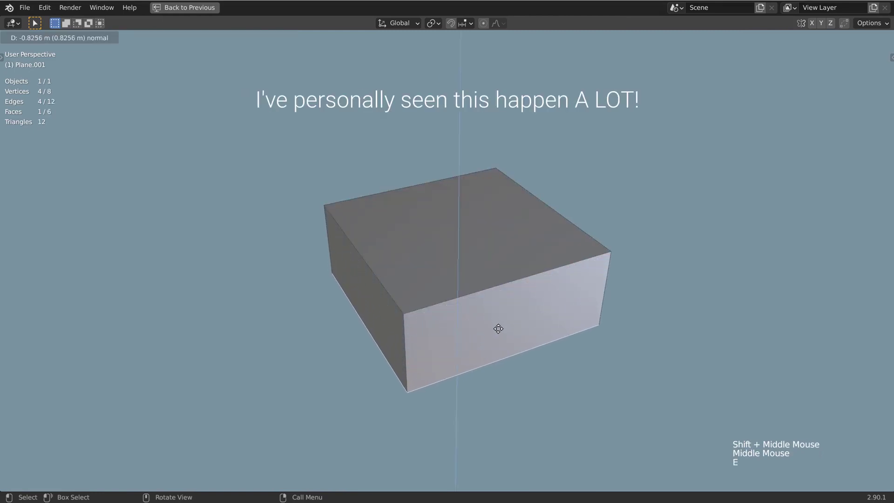
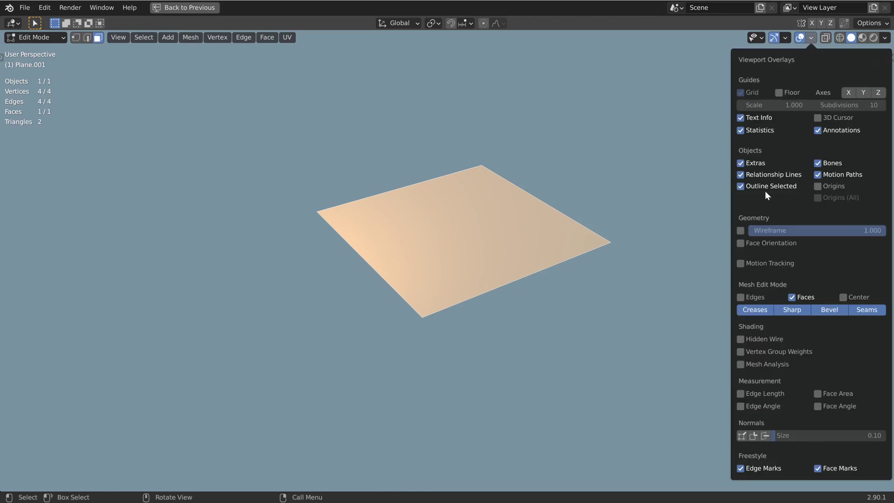
- Enable Face Orientation colouring in Viewport Overlays while viewing the deselected plane from below
{"action": "middle_click", "coordinate": [748, 249]}
{"action": "key", "text": "alt+a"}
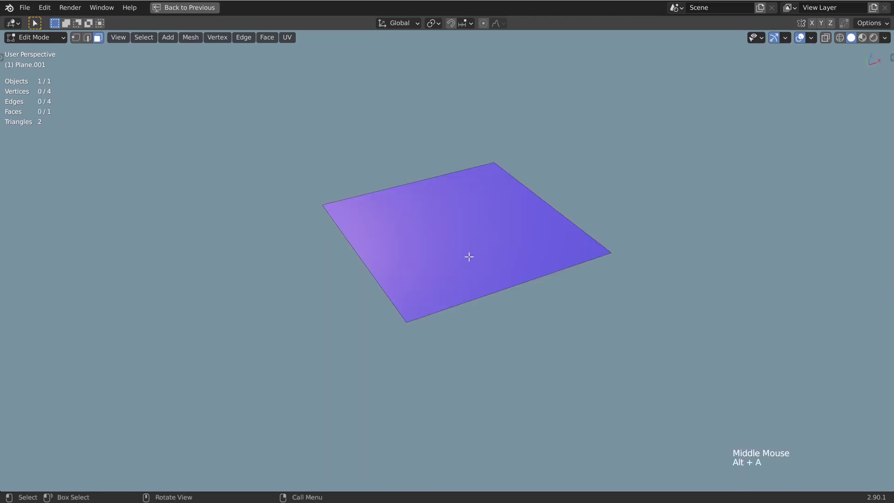
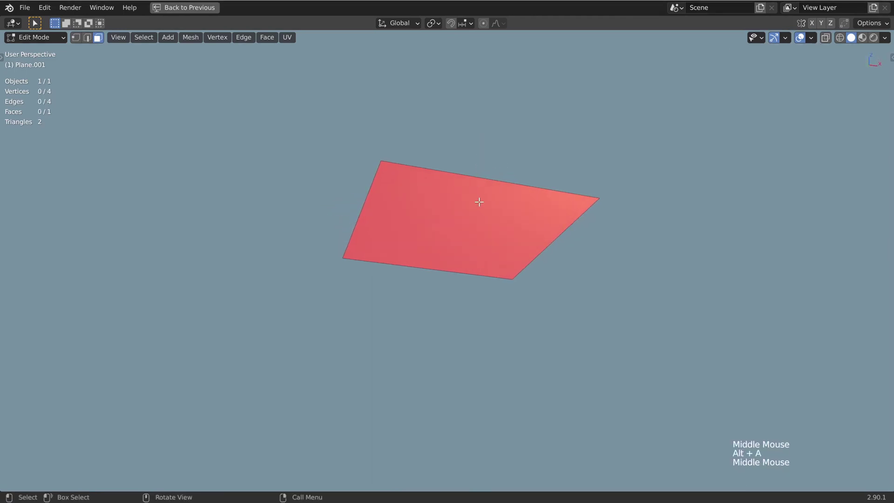
{"action": "middle_click", "coordinate": [519, 145]}
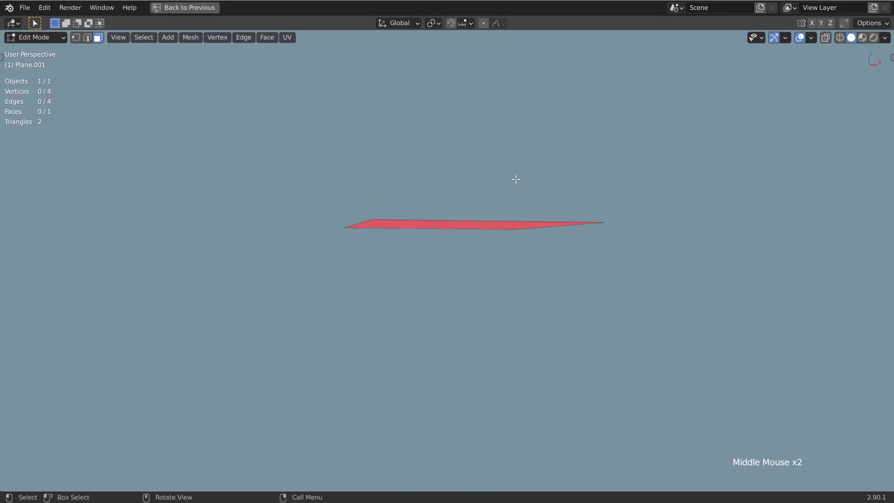
{"action": "middle_click", "coordinate": [509, 188]}
{"action": "left_click", "coordinate": [888, 41]}
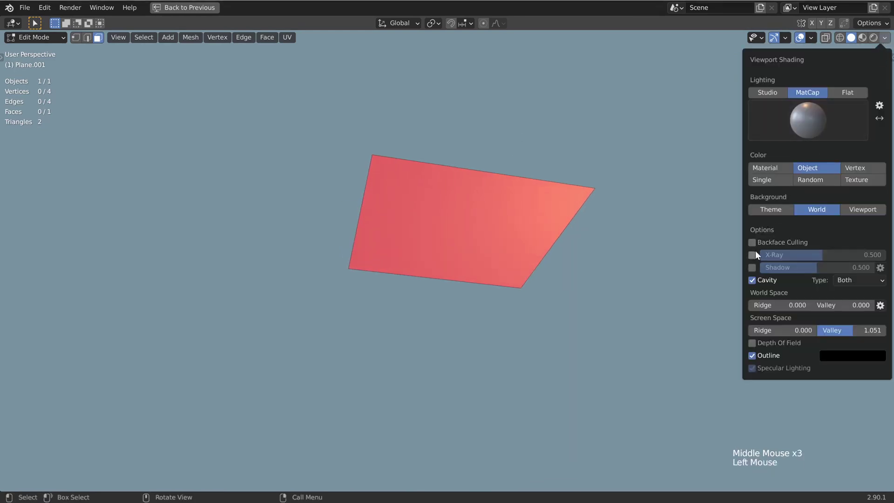
{"action": "middle_click", "coordinate": [488, 227]}
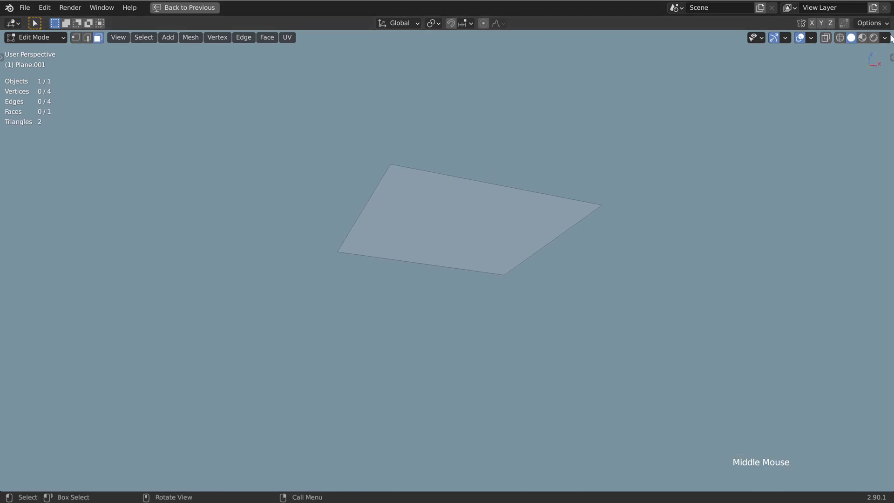
{"action": "left_click", "coordinate": [887, 40]}
{"action": "middle_click", "coordinate": [574, 293]}
{"action": "middle_click", "coordinate": [574, 294]}
{"action": "middle_click", "coordinate": [585, 279]}
- Extrude the plane's face into a box whose sides show red, inward-facing normals
{"action": "key", "text": "e"}
{"action": "key", "text": "alt+a"}
{"action": "middle_click", "coordinate": [517, 280]}
{"action": "key", "text": "ctrl+z"}
{"action": "middle_click", "coordinate": [518, 245]}
{"action": "key", "text": "ctrl+z"}
{"action": "middle_click", "coordinate": [516, 233]}
{"action": "key", "text": "e"}
{"action": "key", "text": "alt+a"}
{"action": "middle_click", "coordinate": [469, 284]}
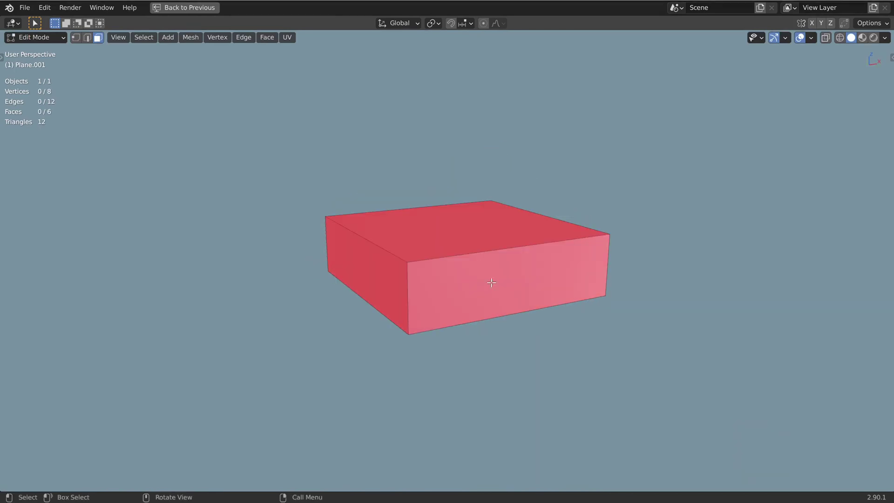
{"action": "middle_click", "coordinate": [456, 291]}
- Disable Face Orientation and enable Backface Culling so the box's near walls vanish
{"action": "middle_click", "coordinate": [468, 250]}
{"action": "left_click", "coordinate": [812, 41]}
{"action": "left_click", "coordinate": [658, 231]}
{"action": "left_click", "coordinate": [890, 44]}
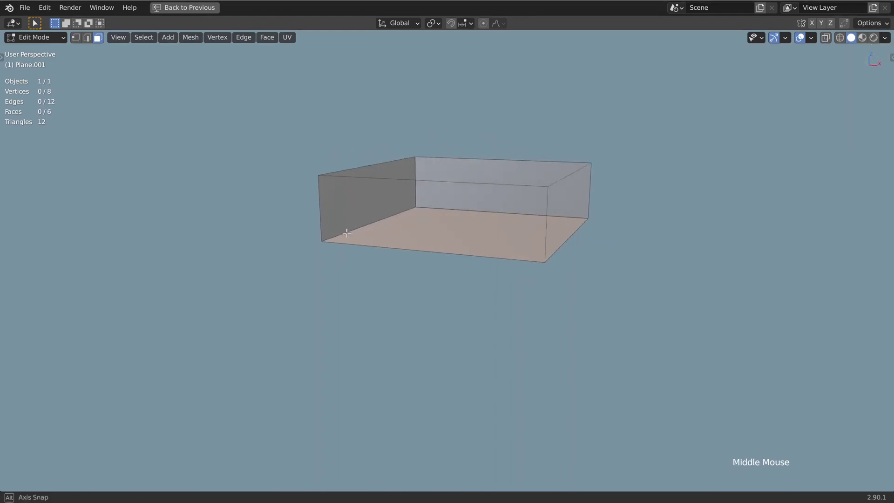
{"action": "middle_click", "coordinate": [475, 202]}
{"action": "scroll", "scroll_direction": "up", "scroll_amount": 3}
{"action": "middle_click", "coordinate": [482, 224]}
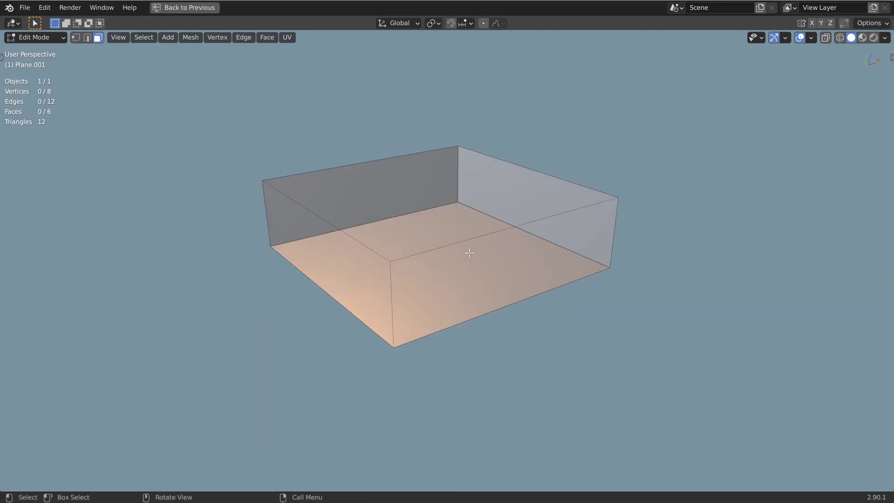
{"action": "middle_click", "coordinate": [471, 304]}
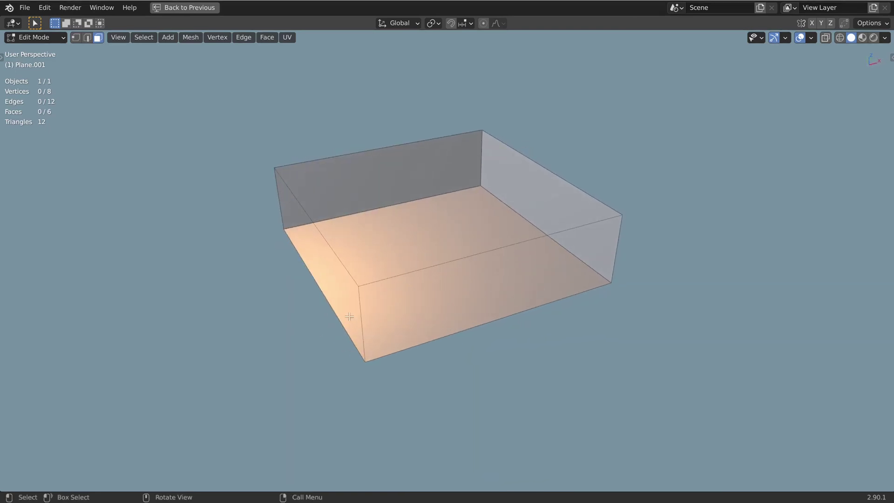
{"action": "middle_click", "coordinate": [447, 327]}
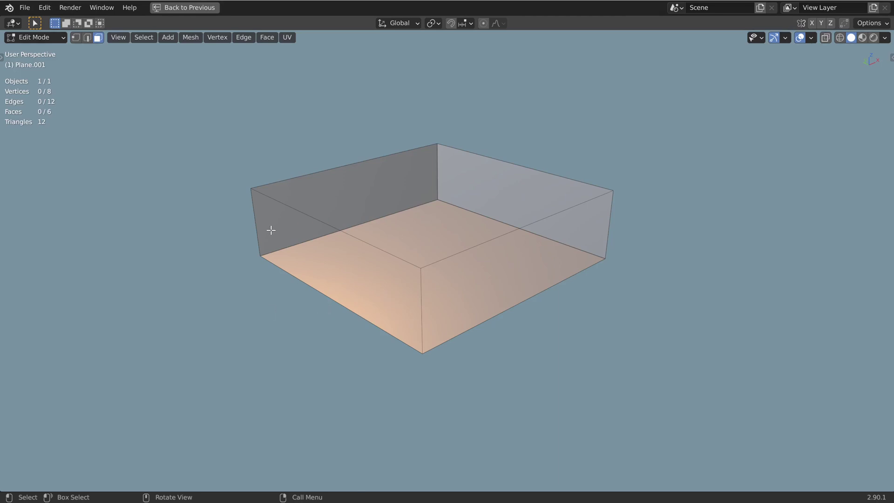
{"action": "middle_click", "coordinate": [306, 252]}
{"action": "middle_click", "coordinate": [292, 224]}
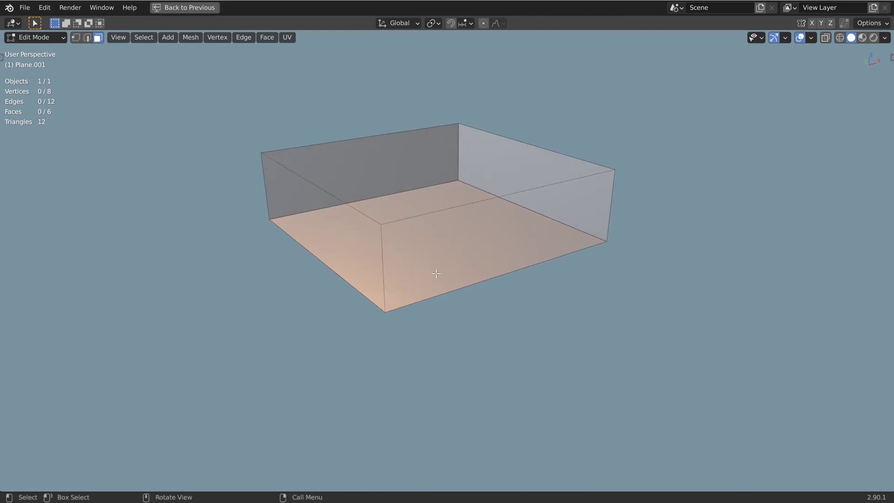
{"action": "middle_click", "coordinate": [452, 273]}
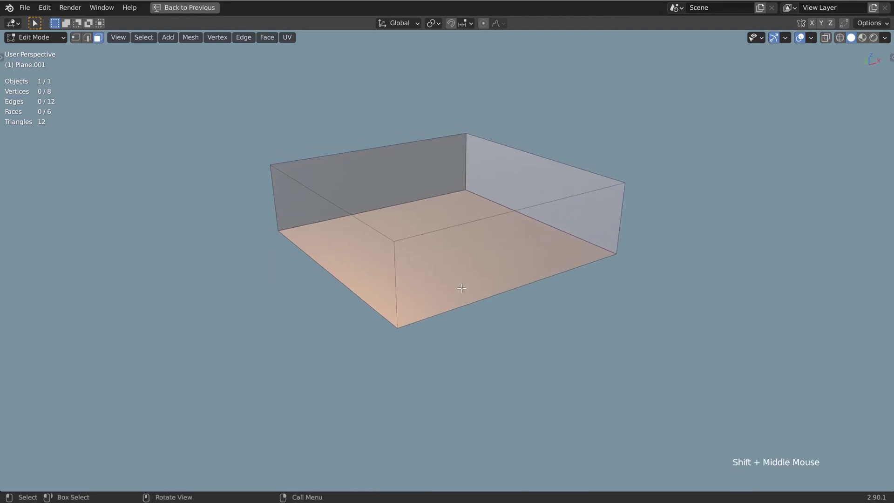
- Recalculate the whole box's normals outside, then flip them back inward so near walls disappear again
{"action": "key", "text": "alt+n"}
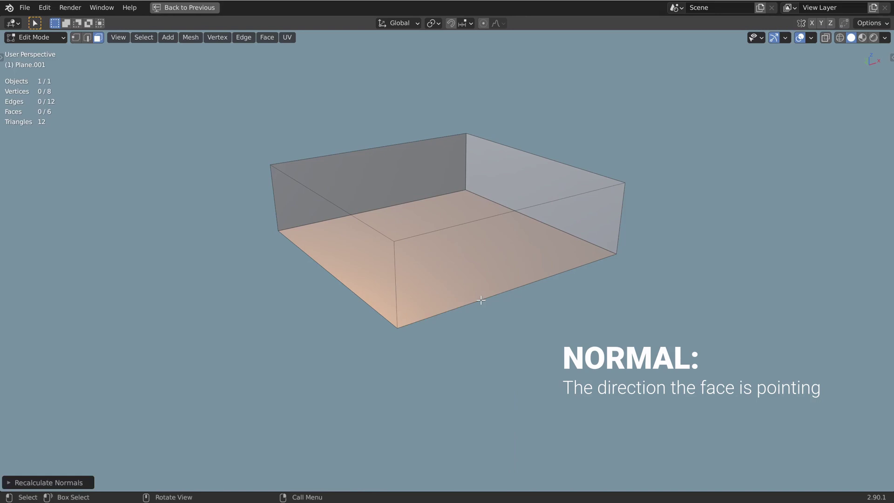
{"action": "key", "text": "a"}
{"action": "key", "text": "alt+n"}
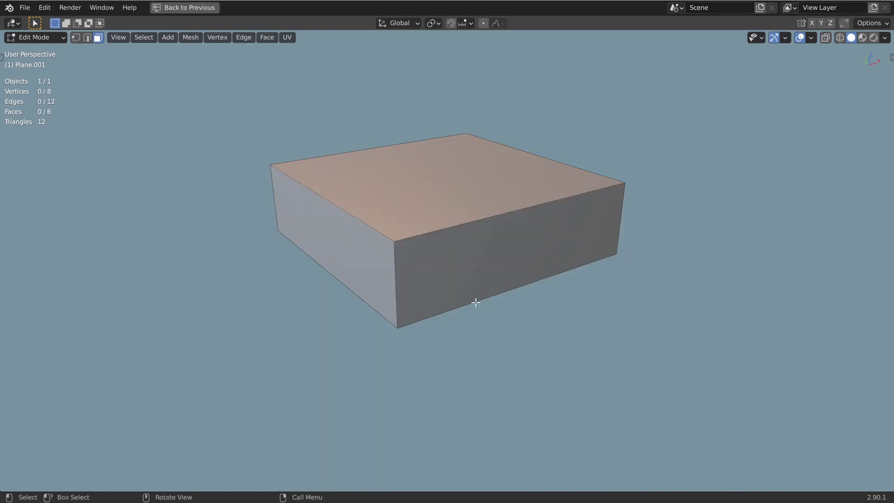
{"action": "middle_click", "coordinate": [493, 305]}
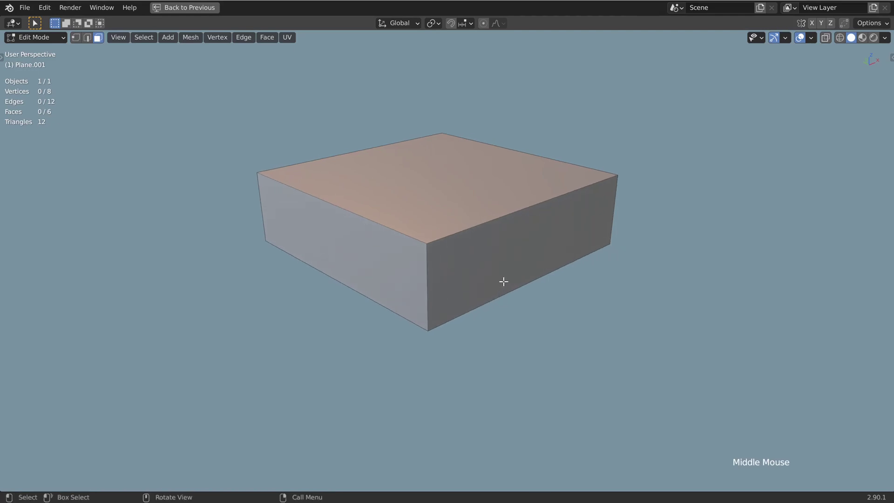
{"action": "key", "text": "a"}
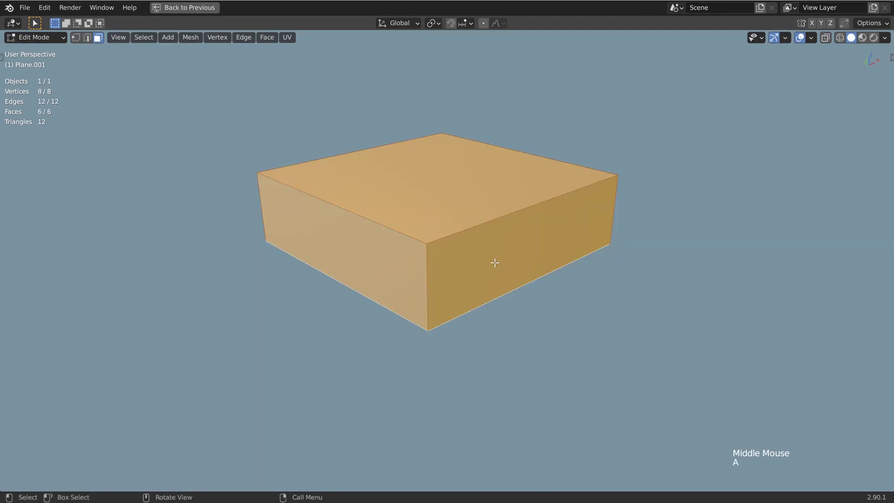
{"action": "key", "text": "alt+n"}
{"action": "middle_click", "coordinate": [504, 262]}
{"action": "middle_click", "coordinate": [515, 250]}
{"action": "middle_click", "coordinate": [531, 254]}
{"action": "key", "text": "alt+a"}
- Flip the whole box's normals outward and select its top face
{"action": "middle_click", "coordinate": [505, 261]}
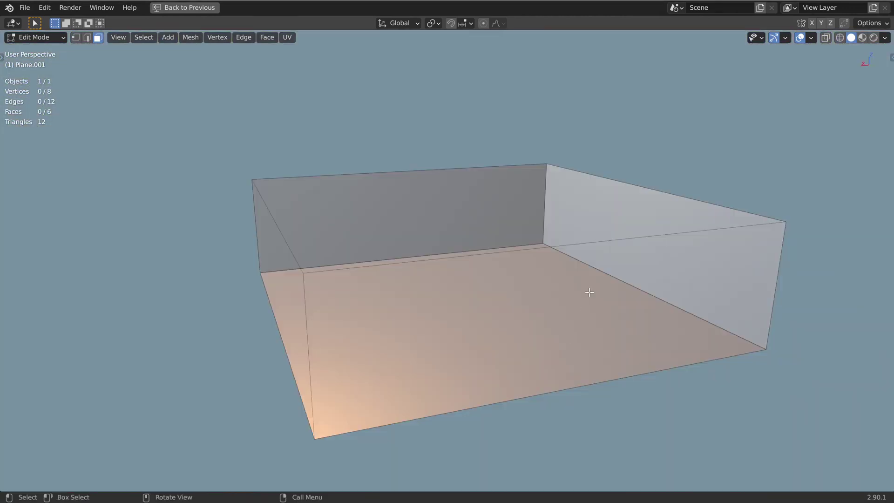
{"action": "middle_click", "coordinate": [550, 347]}
{"action": "key", "text": "a"}
{"action": "key", "text": "alt+n"}
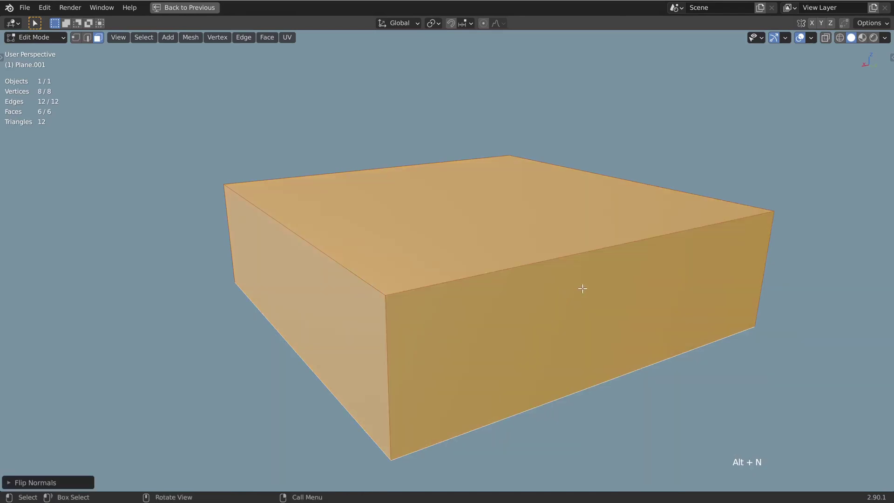
{"action": "middle_click", "coordinate": [535, 273]}
{"action": "left_click", "coordinate": [480, 224]}
{"action": "scroll", "scroll_direction": "down", "scroll_amount": 3}
{"action": "middle_click", "coordinate": [527, 260]}
{"action": "middle_click", "coordinate": [536, 274]}
- Extrude the top face a short way up along Z, adding a thin band of side faces
{"action": "key", "text": "e"}
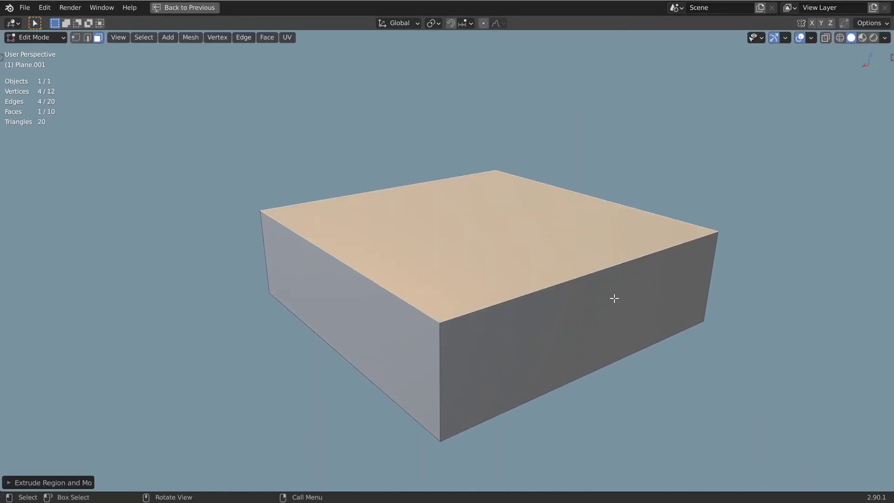
{"action": "left_click", "coordinate": [60, 482]}
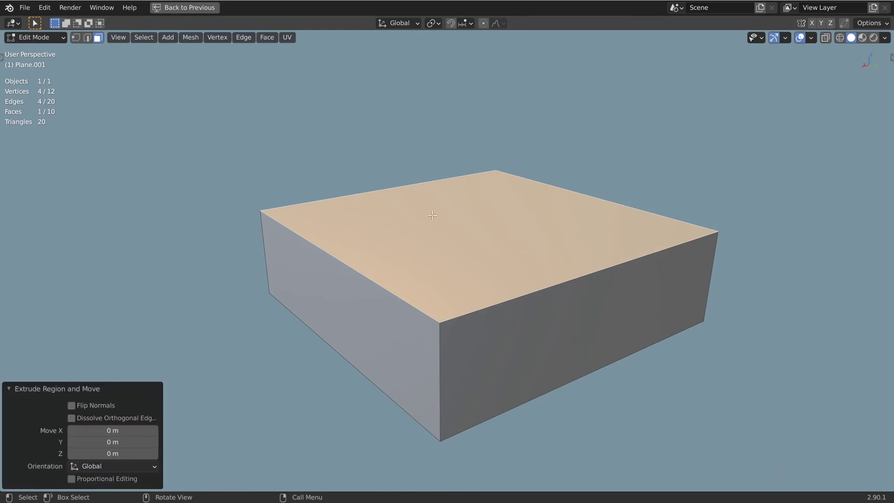
{"action": "middle_click", "coordinate": [514, 246]}
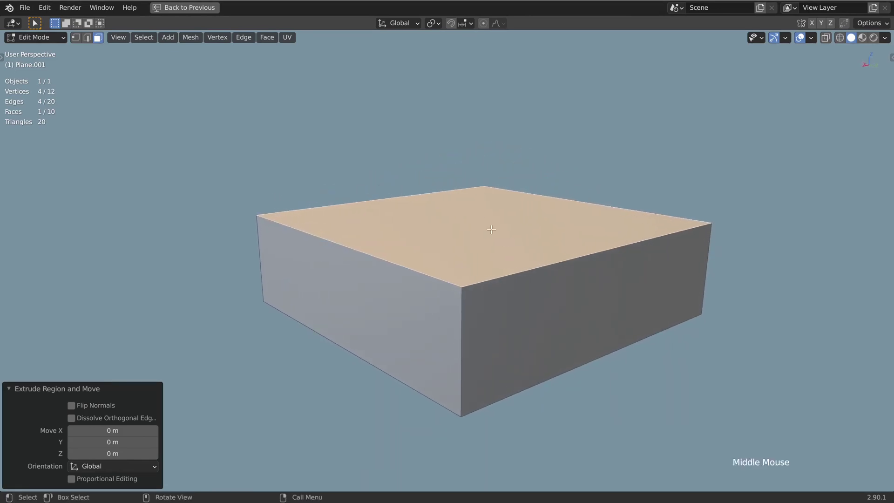
{"action": "middle_click", "coordinate": [519, 243]}
{"action": "scroll", "scroll_direction": "up", "scroll_amount": 3}
{"action": "middle_click", "coordinate": [523, 245]}
{"action": "middle_click", "coordinate": [550, 235]}
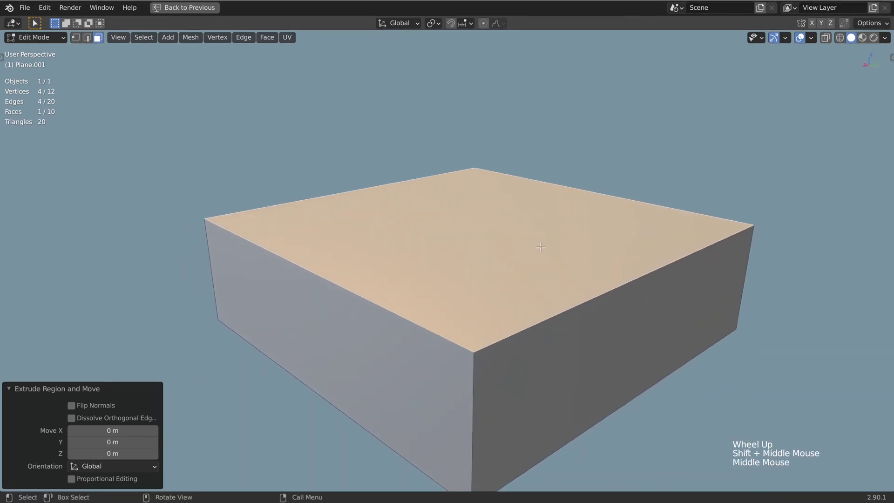
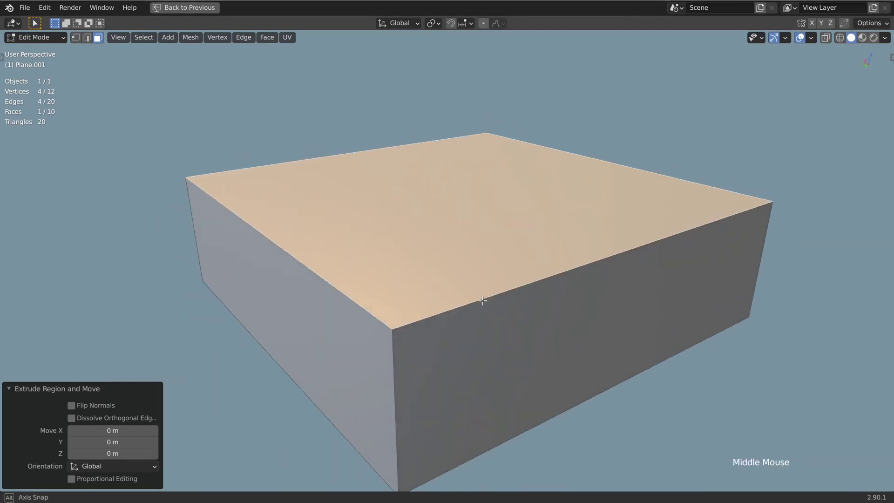
{"action": "middle_click", "coordinate": [602, 299]}
{"action": "key", "text": "g"}
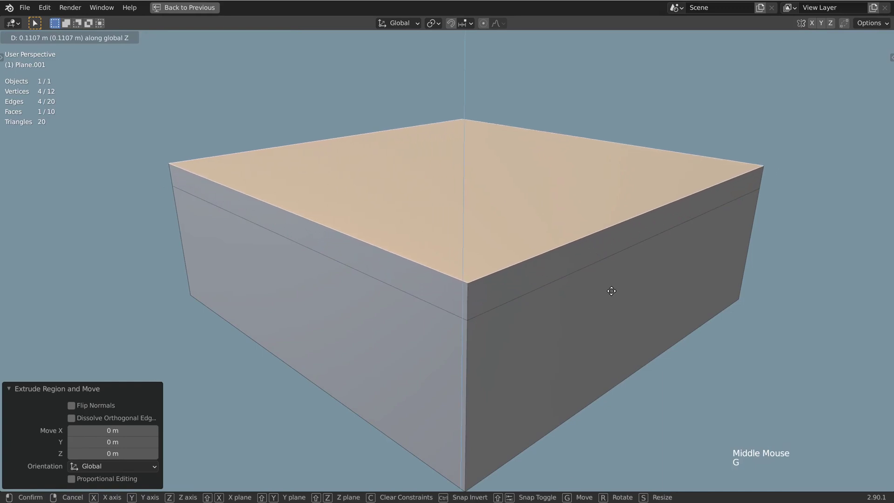
{"action": "left_click", "coordinate": [474, 287]}
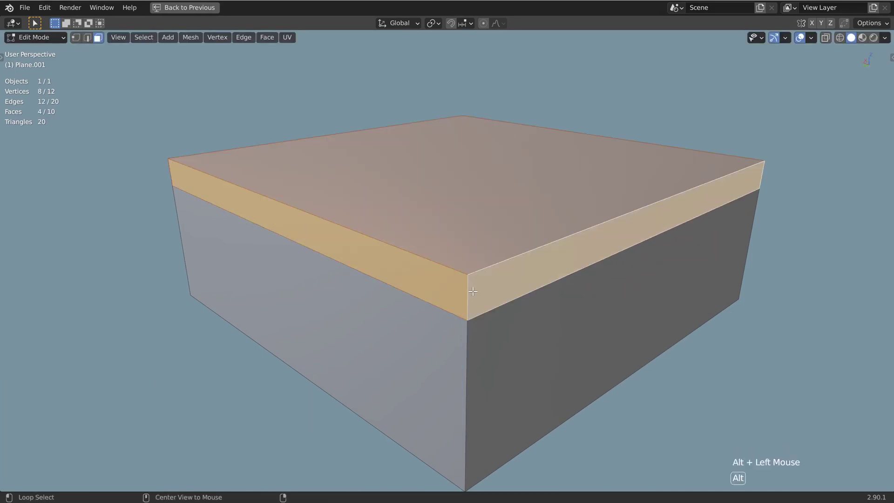
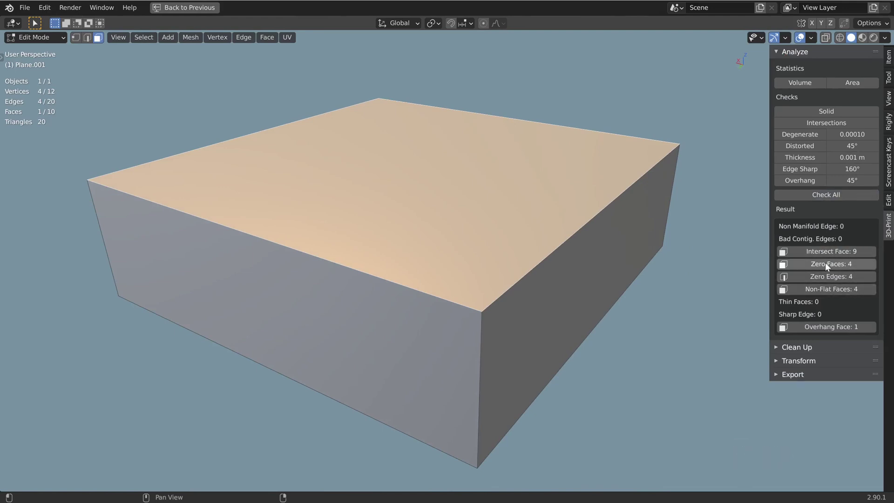
- Merge the whole box's vertices by distance and rerun Check All, clearing intersecting, zero-area and non-flat faces
{"action": "middle_click", "coordinate": [493, 311]}
{"action": "scroll", "scroll_direction": "down", "scroll_amount": 3}
{"action": "middle_click", "coordinate": [479, 309]}
{"action": "middle_click", "coordinate": [465, 299]}
{"action": "key", "text": "a"}
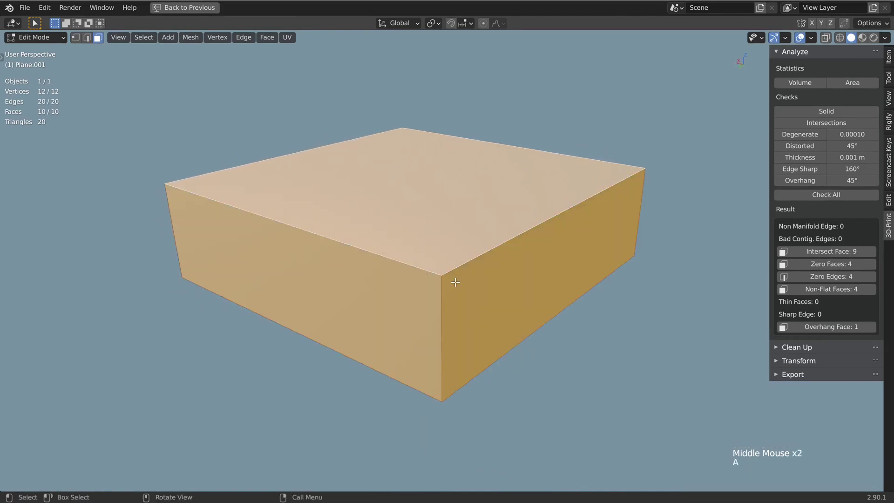
{"action": "key", "text": "m"}
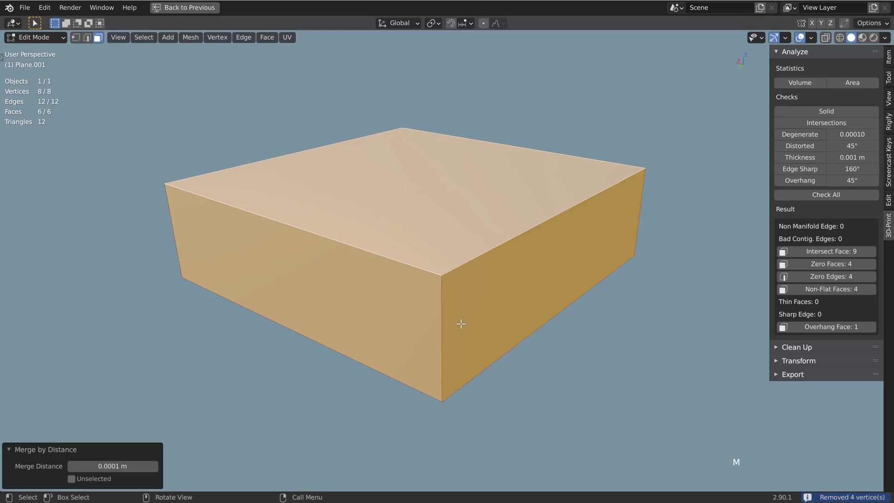
{"action": "left_click", "coordinate": [849, 197]}
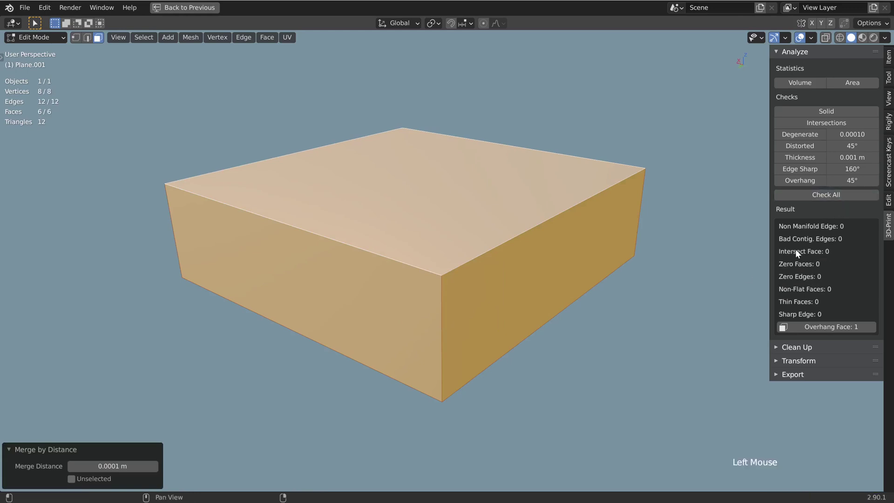
{"action": "middle_click", "coordinate": [332, 267]}
{"action": "key", "text": "g"}
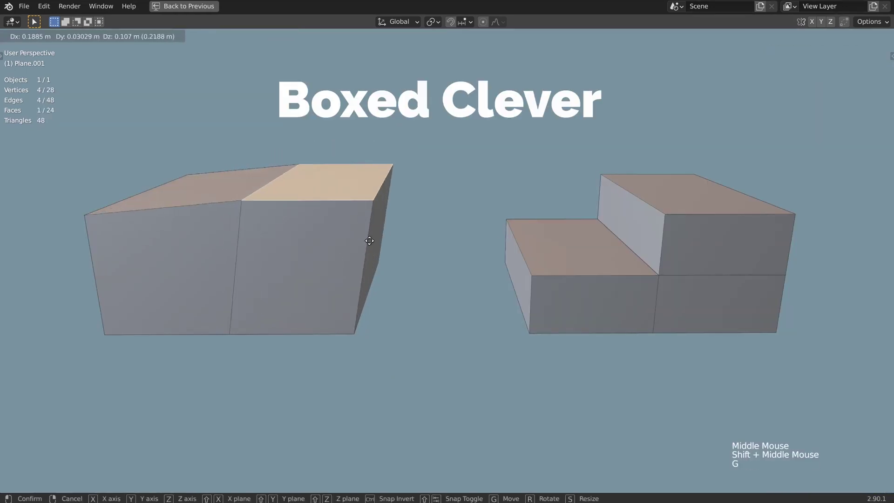
{"action": "key", "text": "e"}
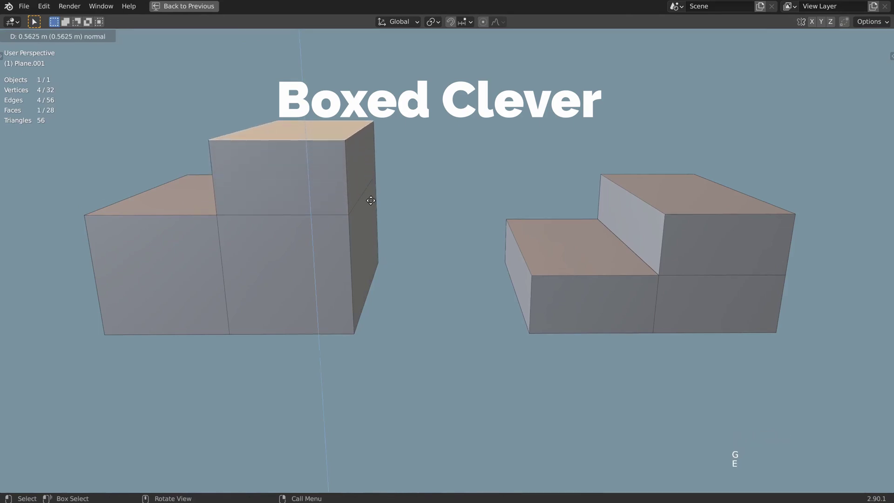
{"action": "key", "text": "g"}
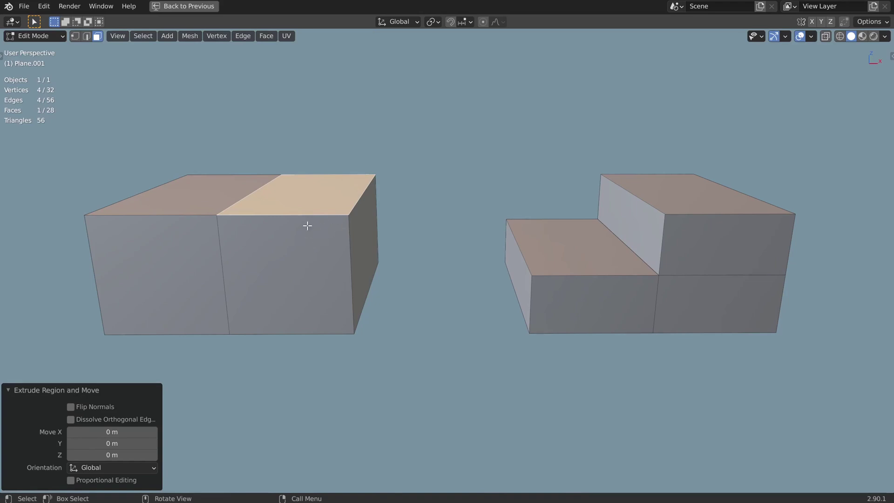
{"action": "key", "text": "ctrl+z"}
{"action": "key", "text": "g"}
{"action": "key", "text": "2"}
{"action": "left_click", "coordinate": [224, 275]}
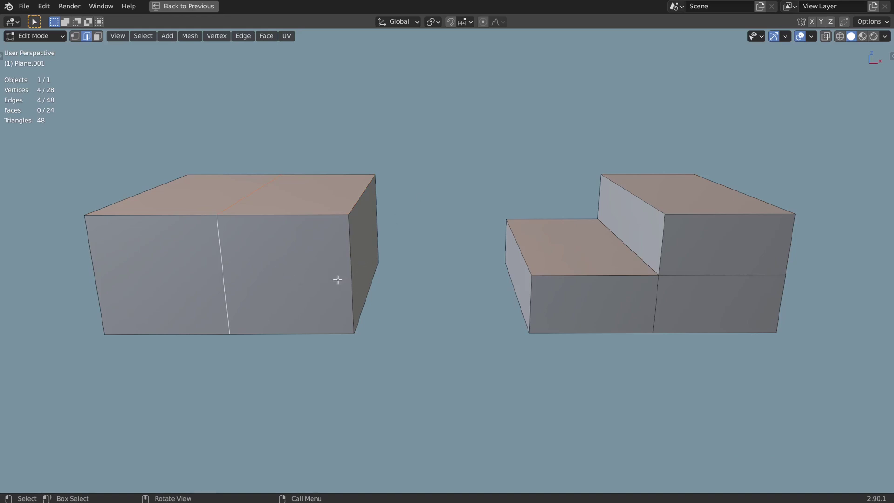
{"action": "key", "text": "ctrl+r"}
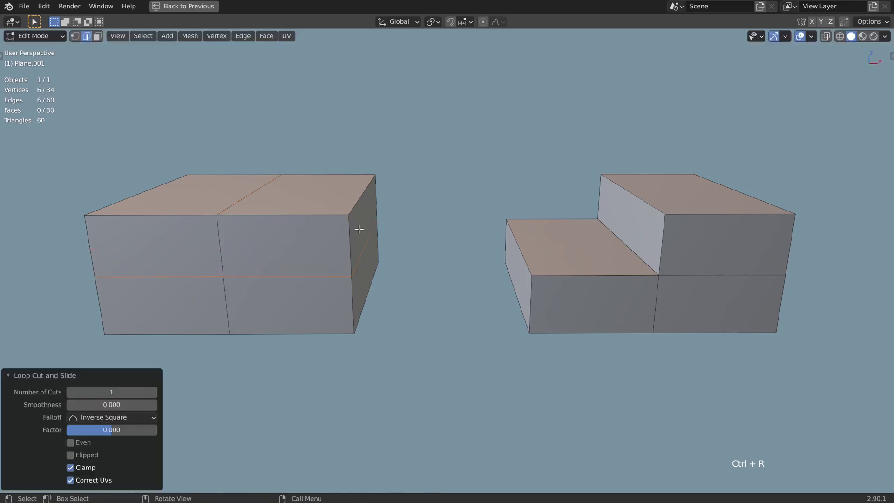
{"action": "key", "text": "2"}
{"action": "left_click", "coordinate": [358, 194]}
{"action": "key", "text": "x"}
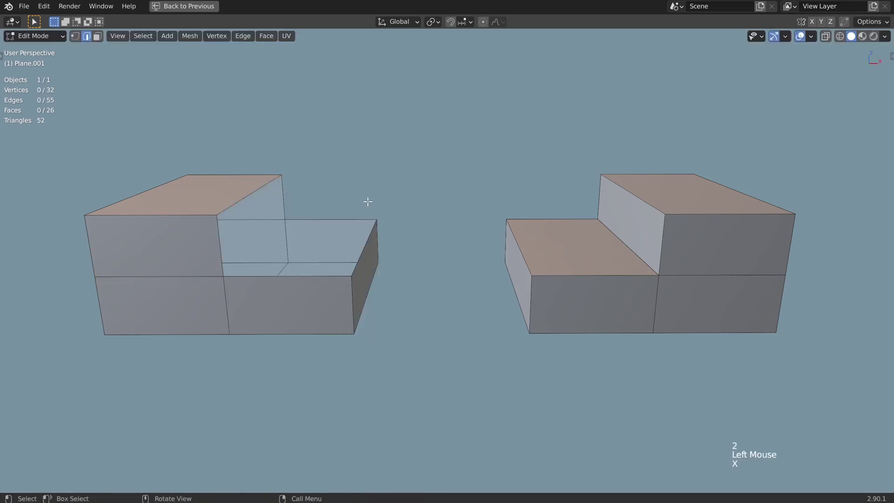
{"action": "key", "text": "2"}
{"action": "left_click", "coordinate": [364, 248]}
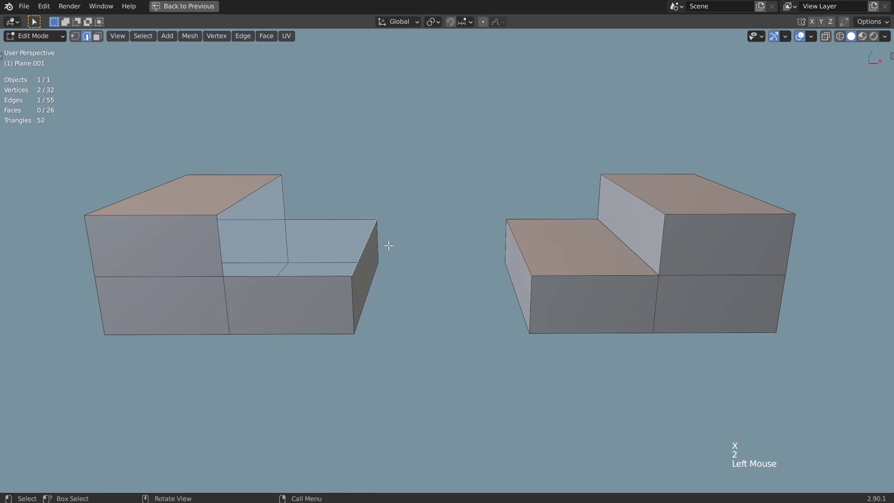
{"action": "key", "text": "f"}
{"action": "key", "text": "f"}
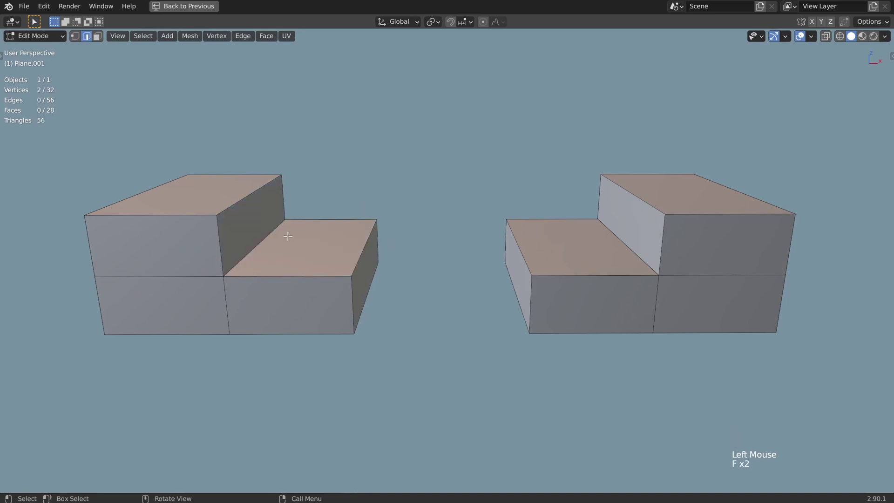
{"action": "key", "text": "ctrl+z"}
{"action": "key", "text": "ctrl+z"}
{"action": "key", "text": "ctrl+z"}
{"action": "key", "text": "ctrl+z"}
{"action": "key", "text": "ctrl+z"}
{"action": "key", "text": "3"}
{"action": "left_click", "coordinate": [292, 192]}
{"action": "left_click", "coordinate": [223, 187]}
{"action": "key", "text": "g"}
{"action": "key", "text": "3"}
{"action": "left_click", "coordinate": [310, 250]}
{"action": "key", "text": "e"}
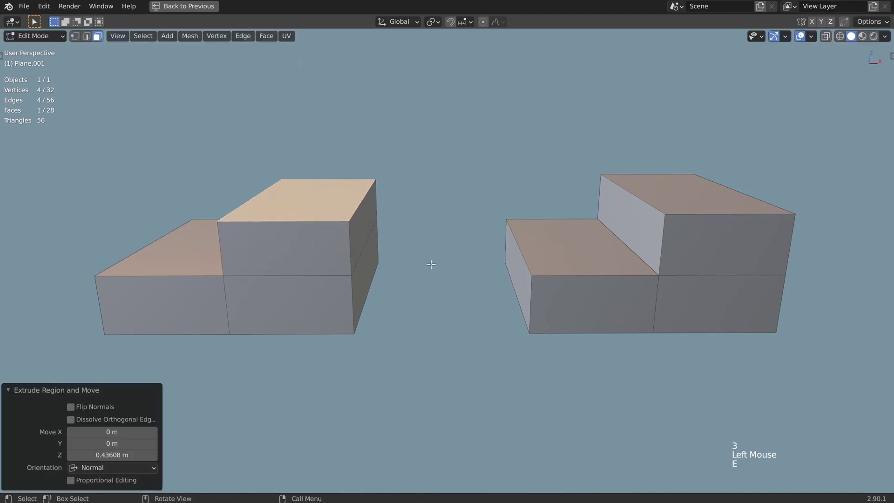
{"action": "key", "text": "ctrl+z"}
{"action": "key", "text": "ctrl+z"}
{"action": "key", "text": "ctrl+z"}
{"action": "key", "text": "ctrl+z"}
{"action": "left_click", "coordinate": [172, 181]}
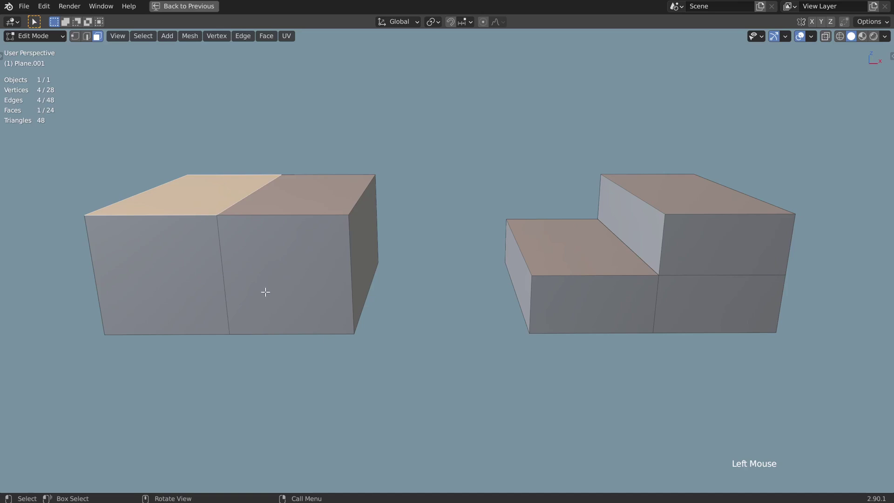
{"action": "key", "text": "e"}
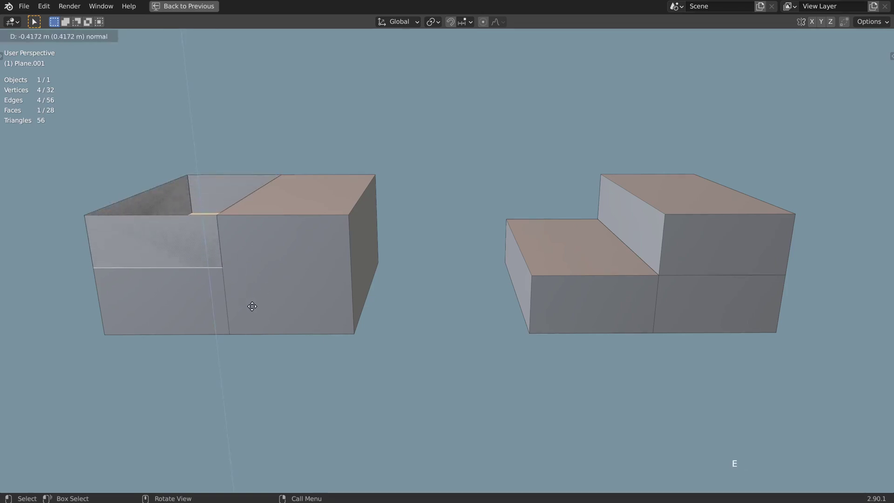
{"action": "middle_click", "coordinate": [220, 293]}
{"action": "middle_click", "coordinate": [178, 280]}
{"action": "key", "text": "1"}
{"action": "left_click", "coordinate": [203, 239]}
{"action": "key", "text": "x"}
{"action": "left_click", "coordinate": [325, 243]}
{"action": "middle_click", "coordinate": [325, 243]}
{"action": "key", "text": "x"}
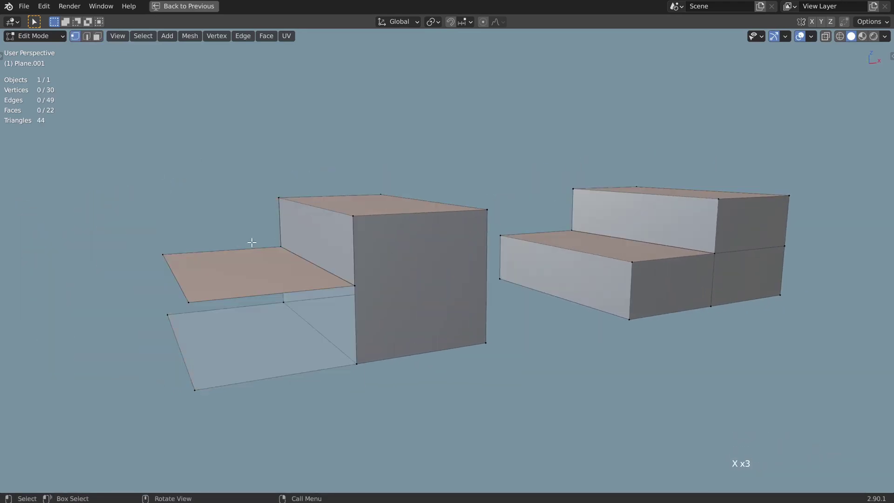
{"action": "middle_click", "coordinate": [228, 308]}
{"action": "middle_click", "coordinate": [219, 333]}
- Extrude the left top face down along its normal with Dissolve Orthogonal Edges ticked, leaving a clean step
{"action": "middle_click", "coordinate": [270, 248]}
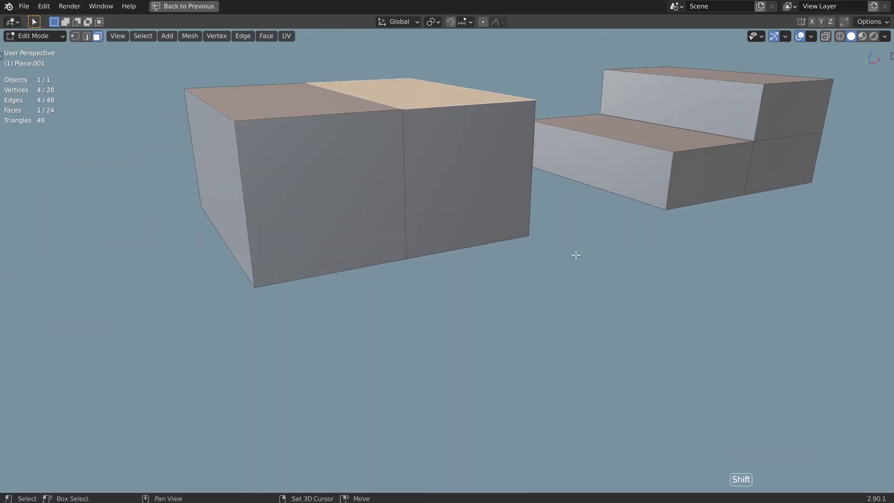
{"action": "middle_click", "coordinate": [467, 227]}
{"action": "scroll", "scroll_direction": "down", "scroll_amount": 3}
{"action": "middle_click", "coordinate": [452, 284]}
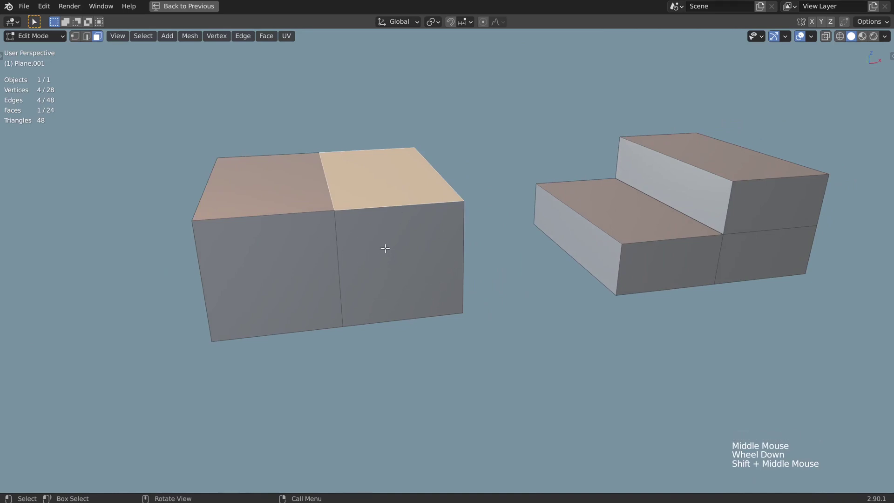
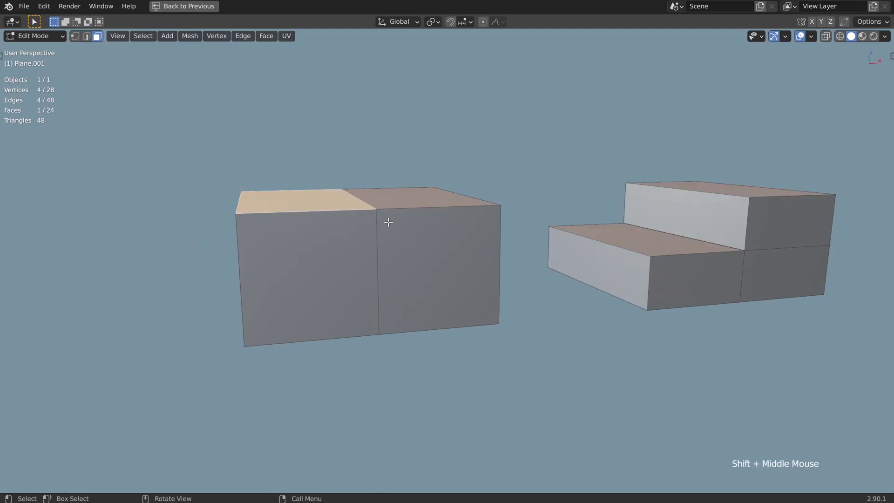
{"action": "key", "text": "e"}
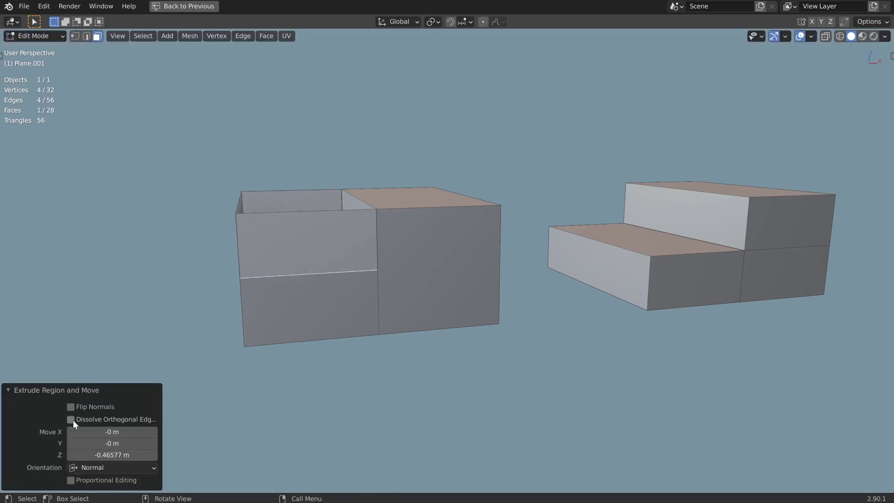
{"action": "left_click", "coordinate": [74, 421]}
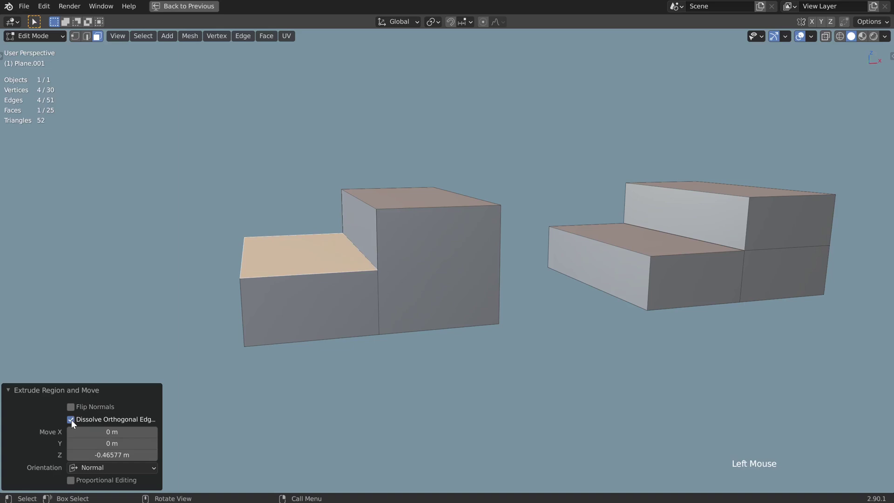
{"action": "middle_click", "coordinate": [411, 288]}
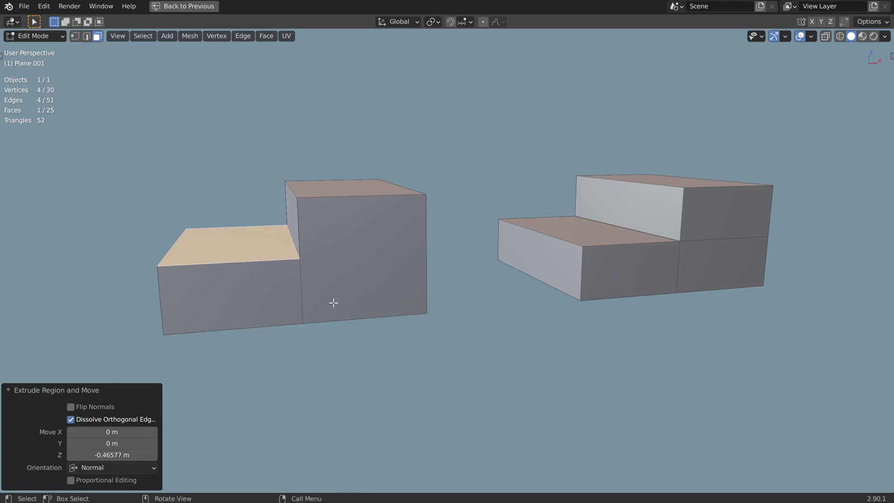
{"action": "left_click", "coordinate": [340, 265]}
{"action": "key", "text": "g"}
{"action": "left_click", "coordinate": [267, 280]}
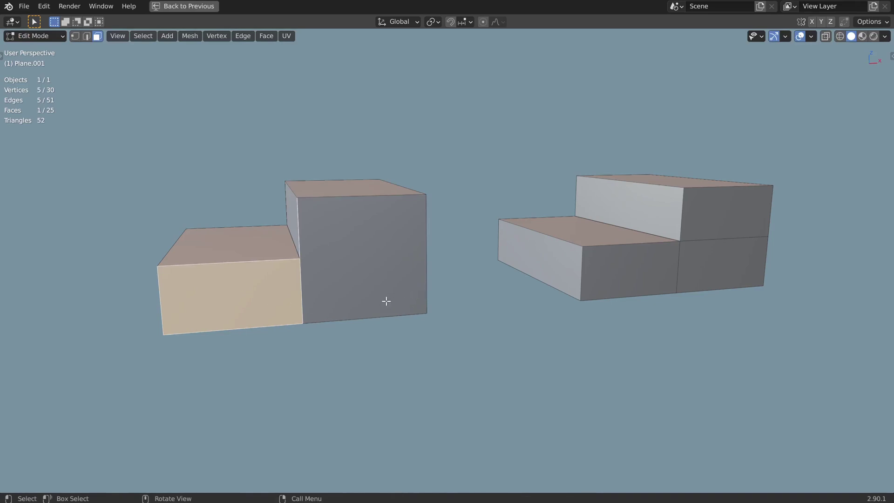
{"action": "key", "text": "2"}
{"action": "left_click", "coordinate": [305, 285]}
{"action": "right_click", "coordinate": [301, 295]}
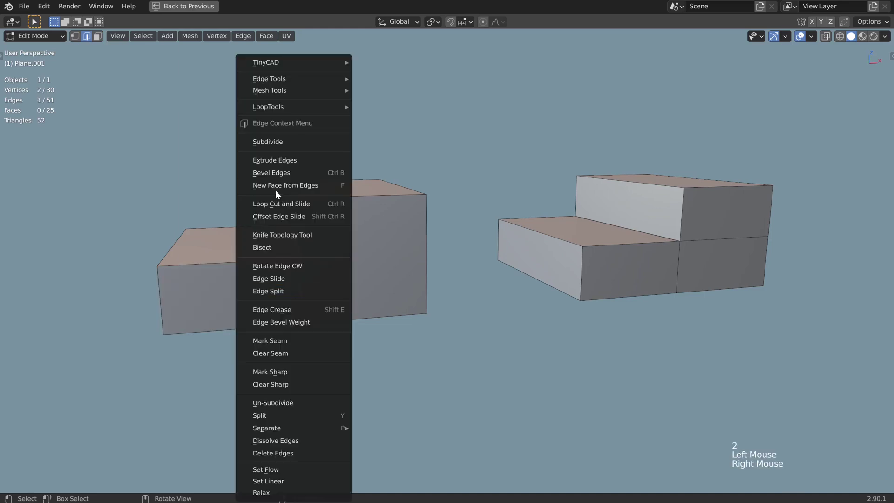
{"action": "key", "text": "1"}
{"action": "left_click", "coordinate": [305, 259]}
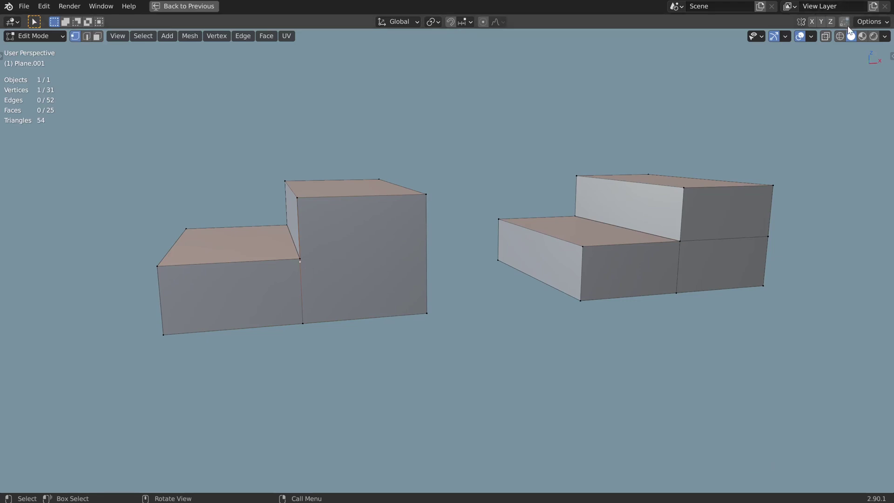
{"action": "left_click", "coordinate": [849, 25]}
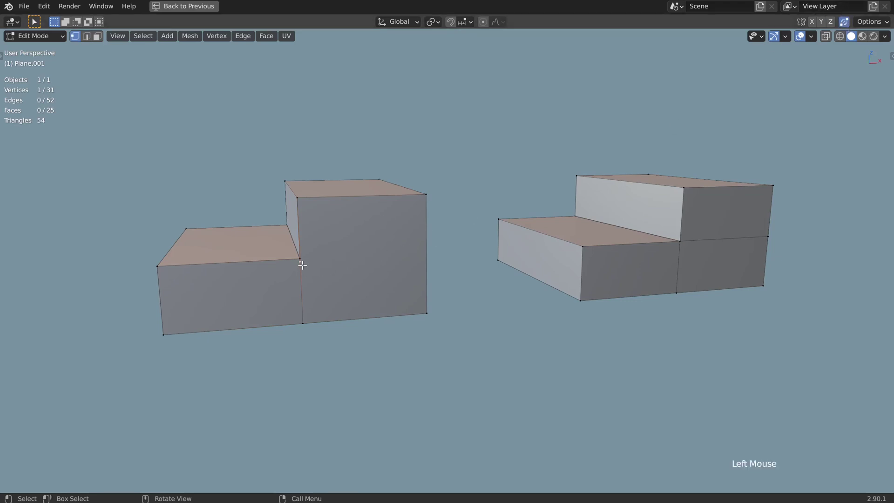
{"action": "key", "text": "g"}
{"action": "left_click", "coordinate": [473, 24]}
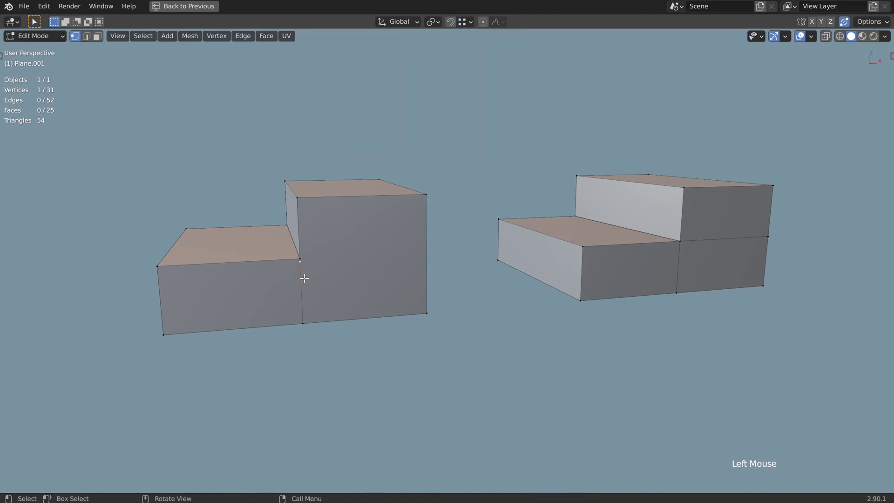
{"action": "key", "text": "g"}
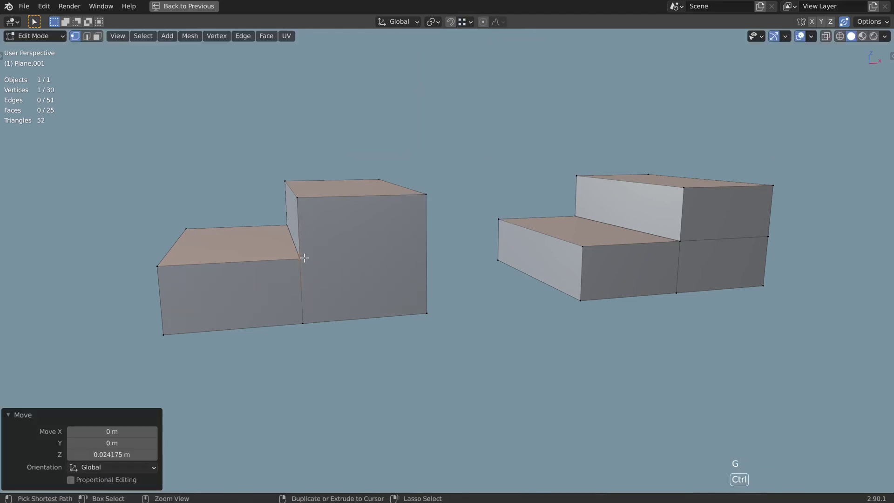
{"action": "key", "text": "g"}
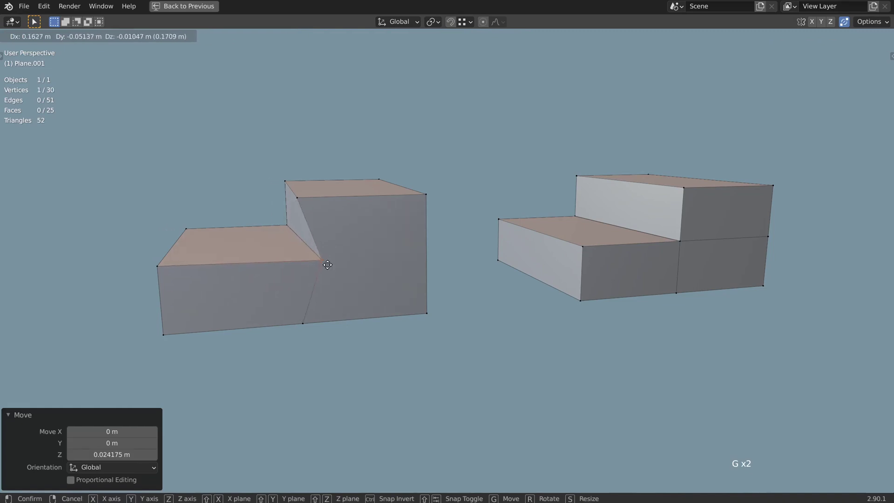
{"action": "key", "text": "3"}
{"action": "left_click", "coordinate": [255, 284]}
{"action": "key", "text": "g"}
{"action": "left_click", "coordinate": [323, 280]}
{"action": "key", "text": "g"}
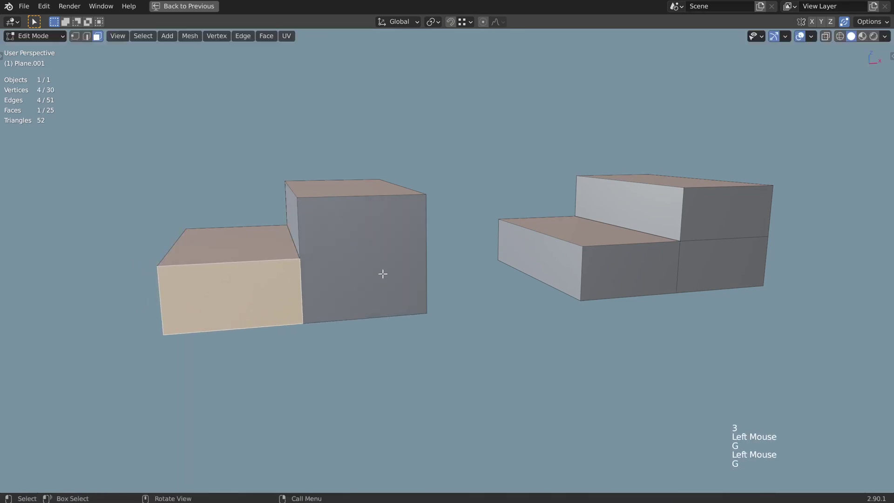
{"action": "middle_click", "coordinate": [347, 291]}
{"action": "key", "text": "g"}
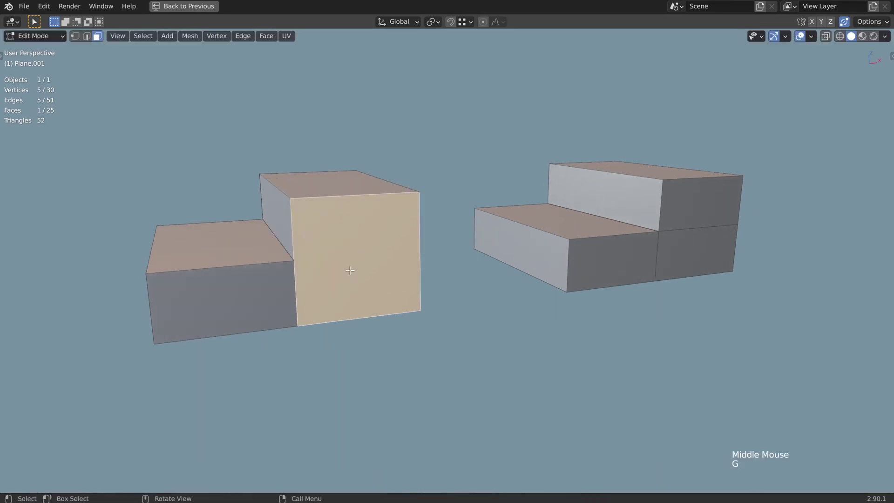
{"action": "middle_click", "coordinate": [270, 274]}
{"action": "scroll", "scroll_direction": "down", "scroll_amount": 3}
{"action": "middle_click", "coordinate": [346, 283]}
{"action": "middle_click", "coordinate": [420, 258]}
{"action": "left_click", "coordinate": [472, 246]}
{"action": "key", "text": "g"}
{"action": "middle_click", "coordinate": [530, 249]}
{"action": "middle_click", "coordinate": [379, 247]}
{"action": "key", "text": "ctrl+z"}
- Undo repeatedly until the left mesh is back to a flat box
{"action": "key", "text": "ctrl+z"}
{"action": "key", "text": "ctrl+z"}
{"action": "key", "text": "ctrl+z"}
{"action": "key", "text": "ctrl+z"}
{"action": "key", "text": "ctrl+z"}
{"action": "key", "text": "ctrl+z"}
{"action": "key", "text": "ctrl+z"}
{"action": "key", "text": "ctrl+z"}
{"action": "key", "text": "ctrl+z"}
{"action": "key", "text": "ctrl+z"}
{"action": "key", "text": "ctrl+z"}
{"action": "key", "text": "g"}
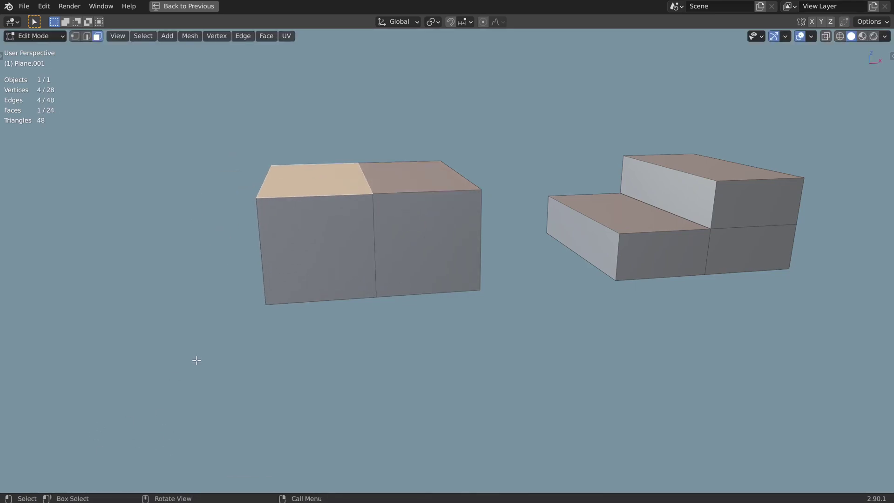
- Sink the left top face with the Extrude Manifold tool's gizmo into a clean two-level step
{"action": "key", "text": "t"}
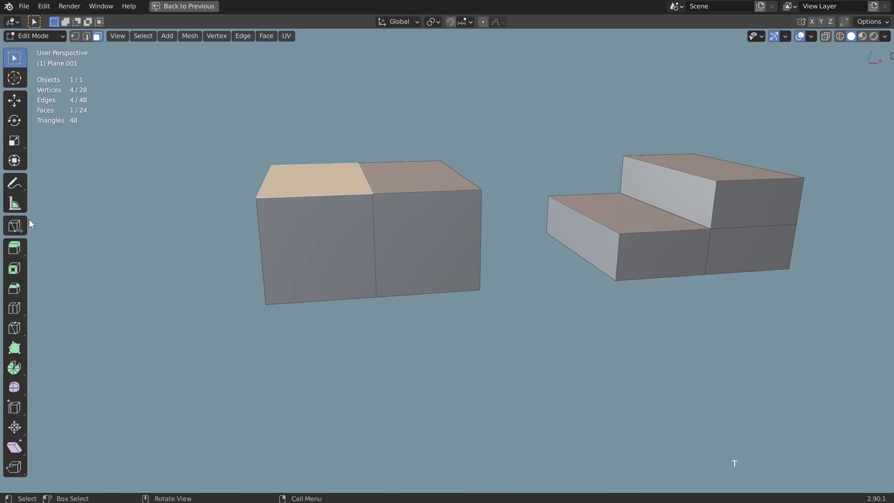
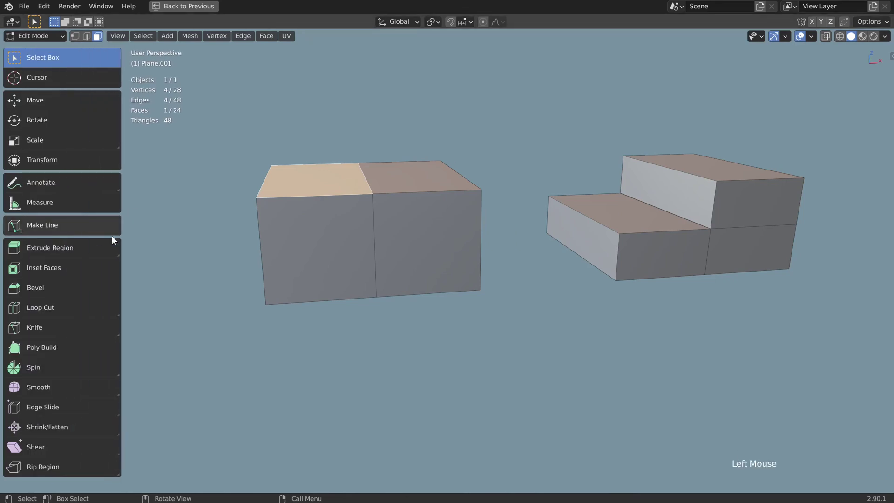
{"action": "left_click", "coordinate": [77, 251]}
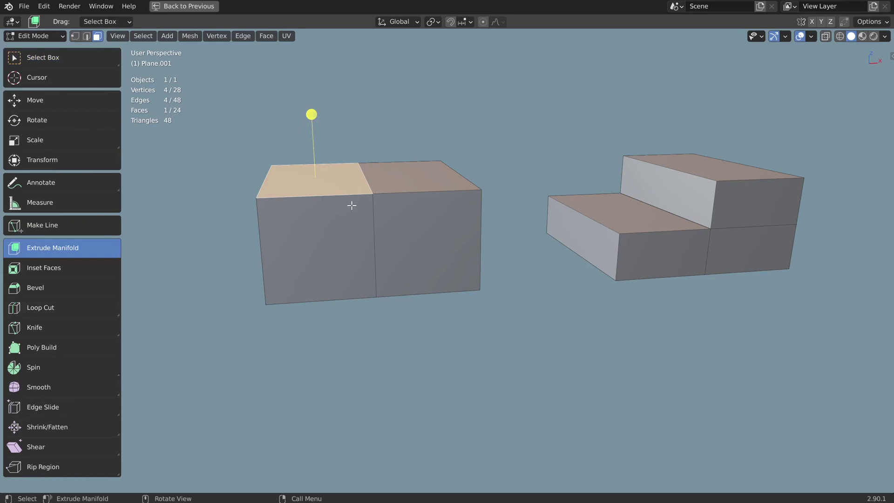
{"action": "middle_click", "coordinate": [399, 255]}
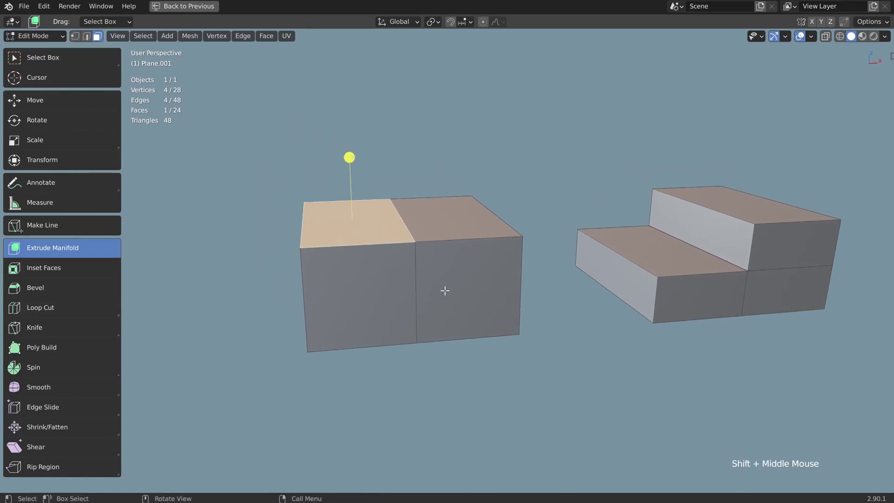
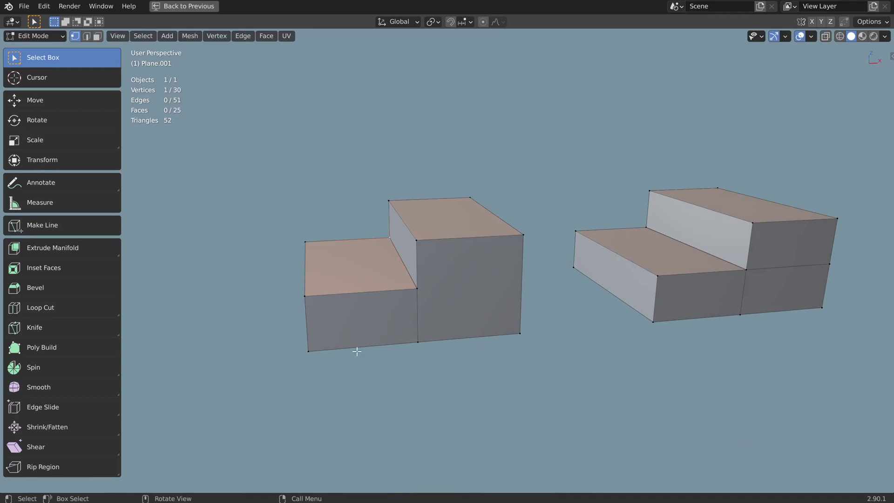
{"action": "middle_click", "coordinate": [412, 342]}
{"action": "middle_click", "coordinate": [426, 333]}
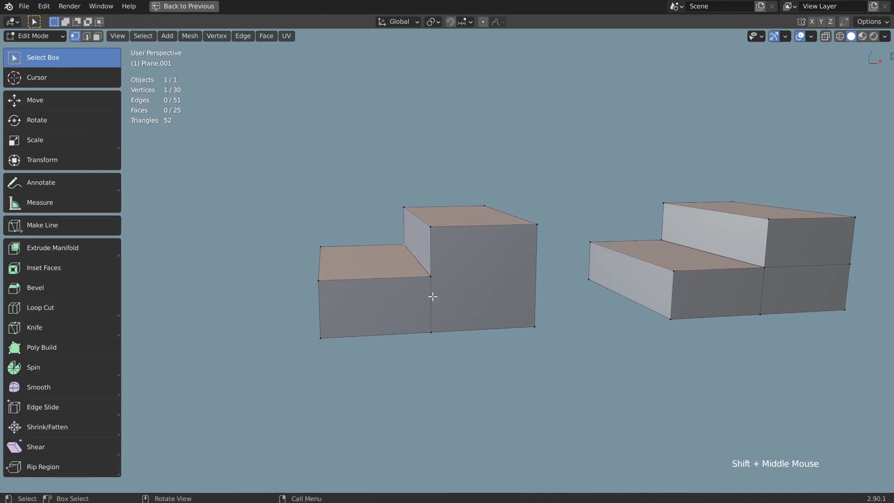
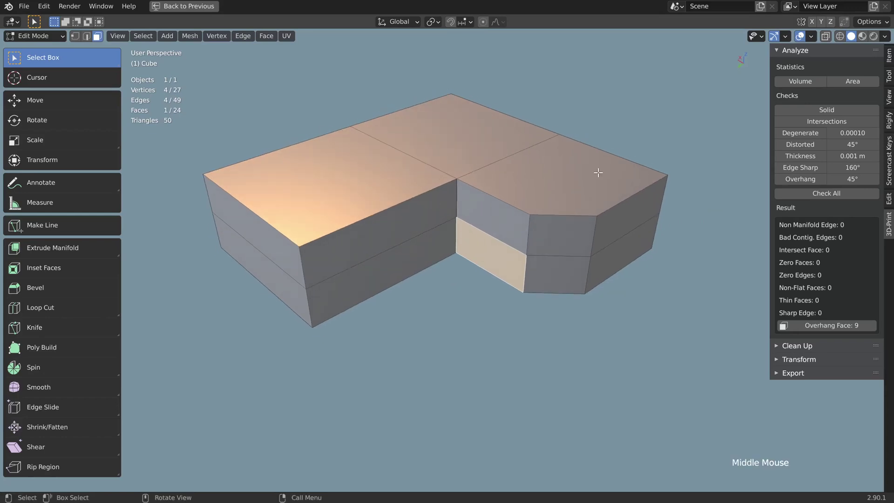
- Test-extrude the angled corner block's top face upward, then undo it
{"action": "left_click", "coordinate": [600, 169]}
{"action": "middle_click", "coordinate": [557, 212]}
{"action": "middle_click", "coordinate": [554, 252]}
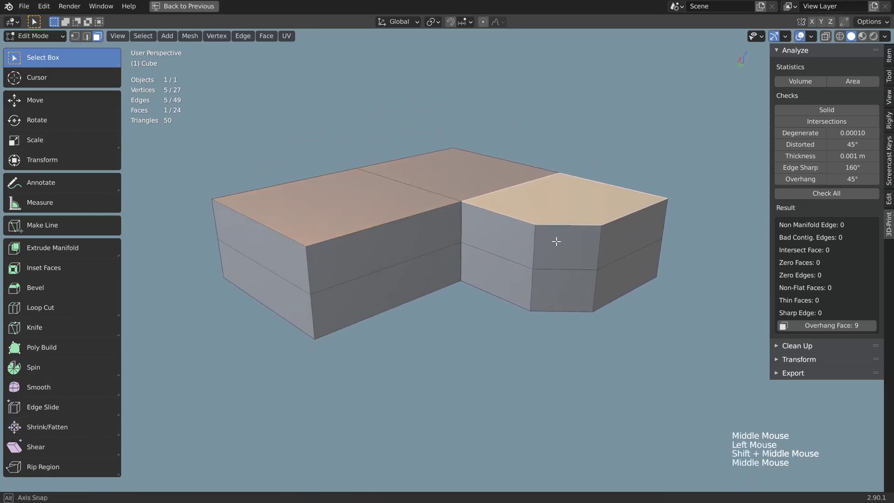
{"action": "key", "text": "e"}
{"action": "middle_click", "coordinate": [514, 220]}
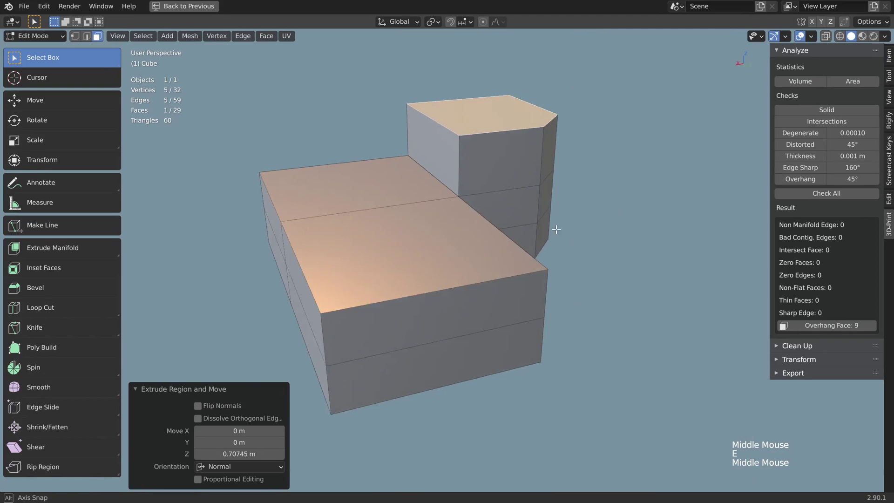
{"action": "key", "text": "ctrl+z"}
- Extrude a side face out into a long arm and slide it sideways into the block
{"action": "left_click", "coordinate": [513, 275]}
{"action": "middle_click", "coordinate": [533, 258]}
{"action": "middle_click", "coordinate": [544, 222]}
{"action": "key", "text": "e"}
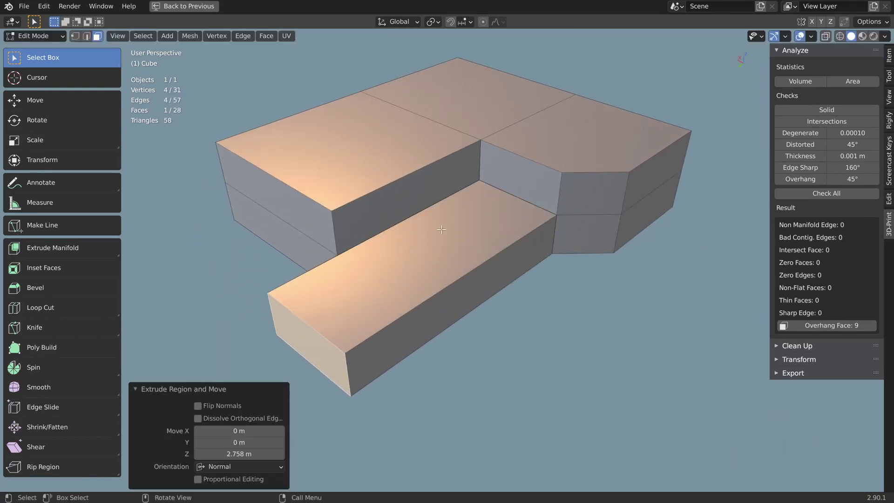
{"action": "middle_click", "coordinate": [454, 245]}
{"action": "middle_click", "coordinate": [401, 263]}
{"action": "middle_click", "coordinate": [447, 224]}
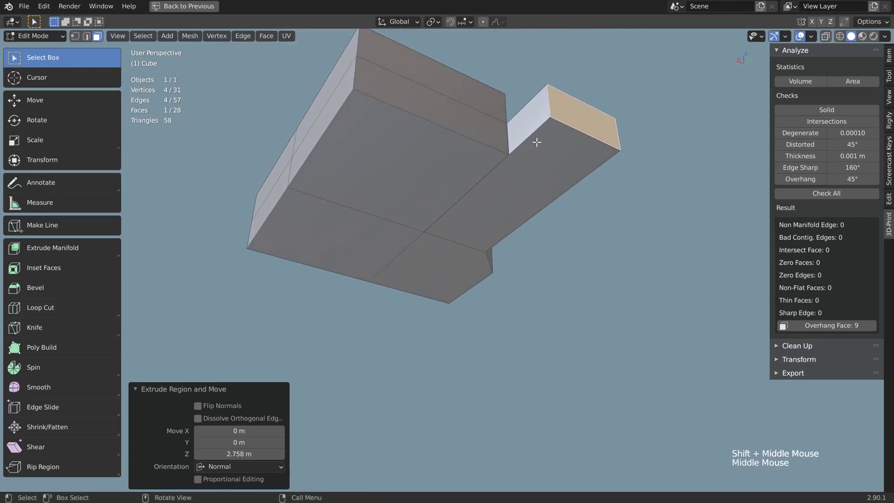
{"action": "key", "text": "g"}
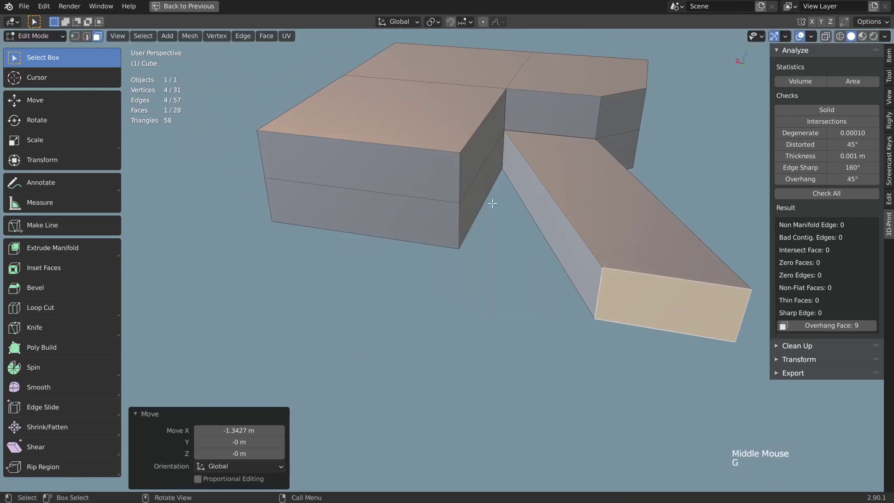
{"action": "key", "text": "ctrl+z"}
- Run Check All showing 6 intersecting faces, then undo the arm extrusion
{"action": "left_click", "coordinate": [846, 192]}
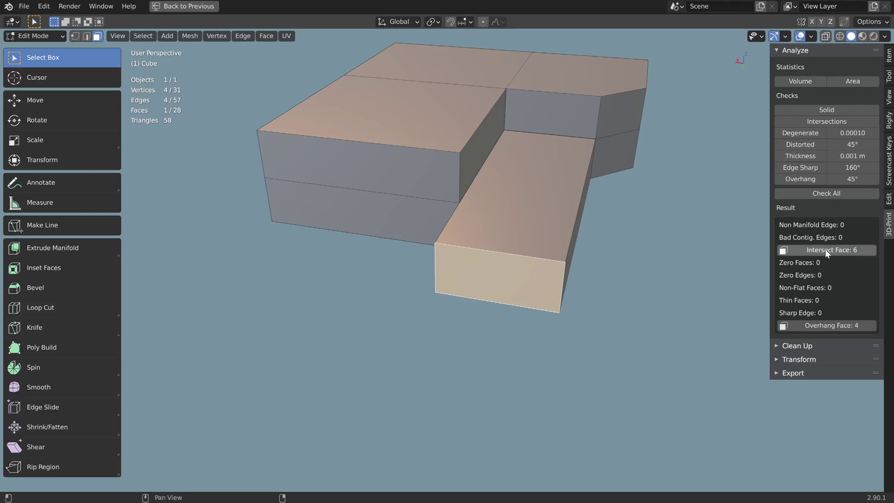
{"action": "left_click", "coordinate": [847, 251]}
{"action": "middle_click", "coordinate": [506, 228]}
{"action": "key", "text": "ctrl+z"}
- Manifold-extrude the arm, inspect its inner faces in X-ray, and rerun Check All reporting 2 intersecting faces
{"action": "key", "text": "ctrl+z"}
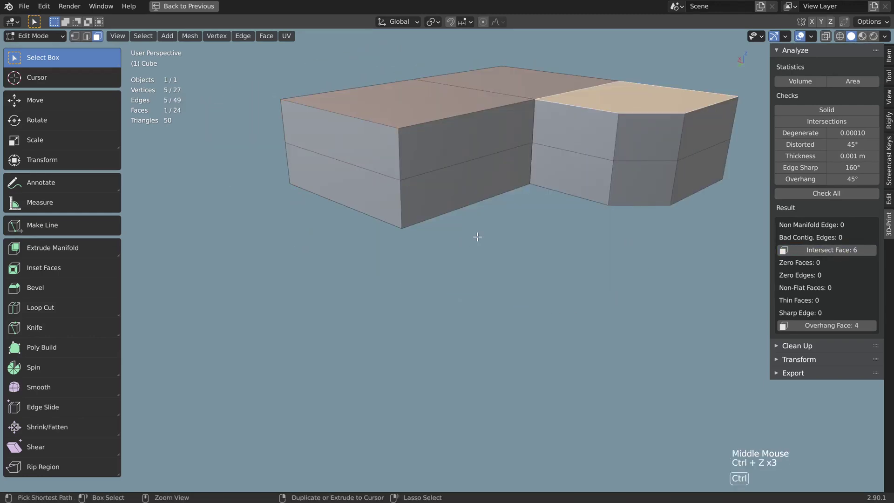
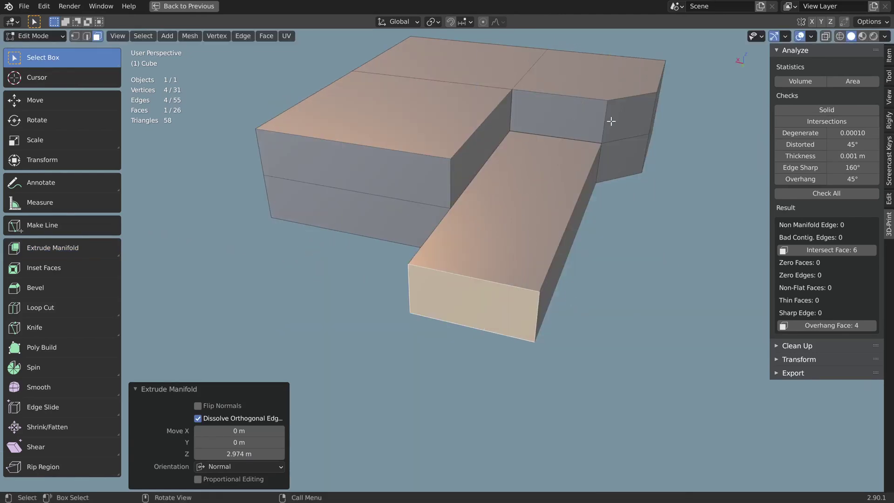
{"action": "key", "text": "alt+z"}
{"action": "middle_click", "coordinate": [489, 208]}
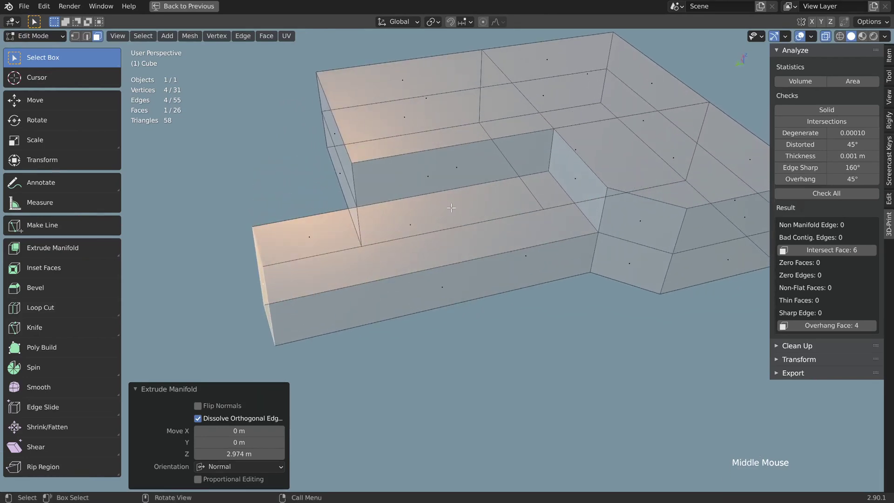
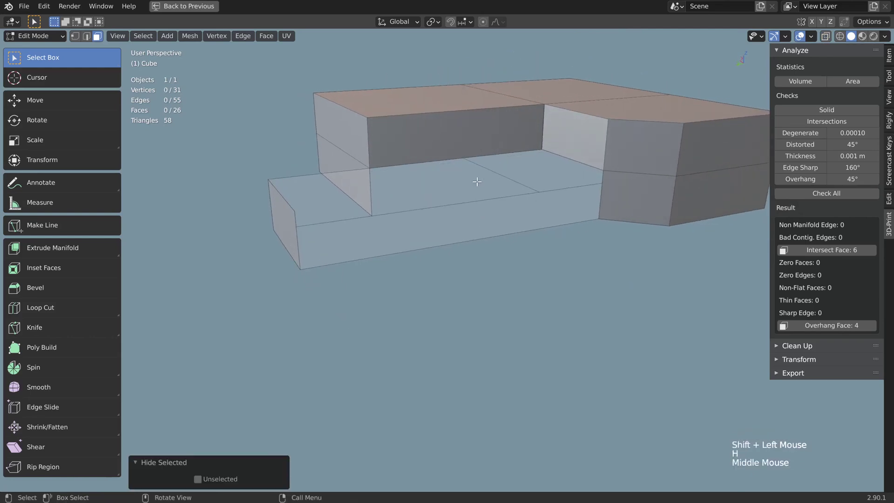
{"action": "middle_click", "coordinate": [439, 232]}
{"action": "key", "text": "ctrl+z"}
{"action": "middle_click", "coordinate": [548, 215]}
{"action": "left_click", "coordinate": [836, 197]}
{"action": "left_click", "coordinate": [861, 255]}
{"action": "middle_click", "coordinate": [433, 260]}
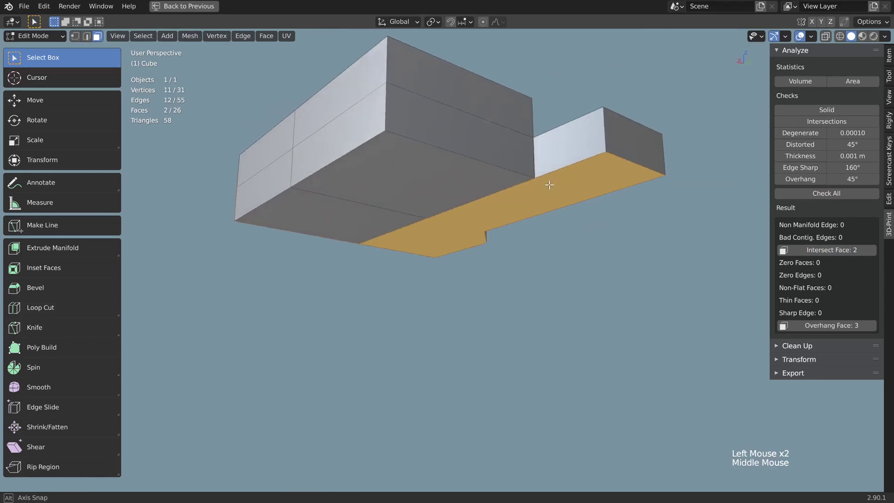